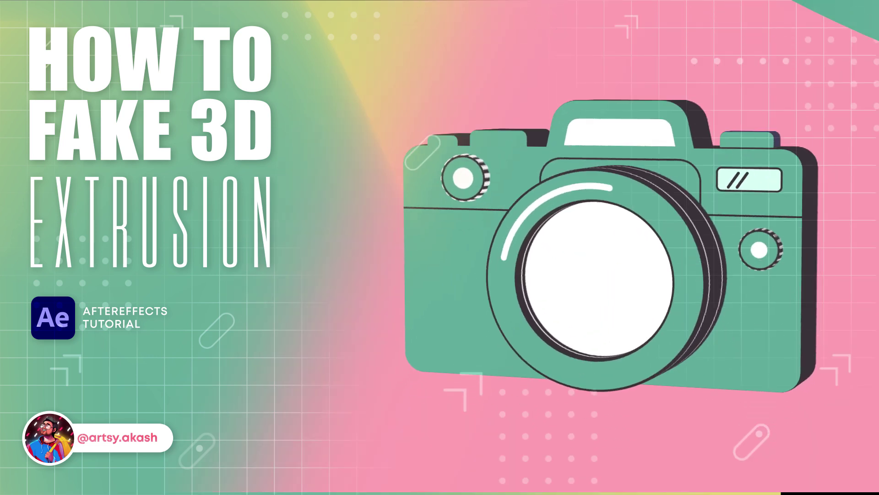
# Step: Select the base layer and begin its Position expression value+[0,0,index] for depth by layer index
pyautogui.press('a')
pyautogui.doubleClick(167, 364)
pyautogui.press('ctrl+a')
pyautogui.click(101, 413)
pyautogui.moveTo(79, 419); pyautogui.dragTo(91, 421)
pyautogui.press('p')
pyautogui.click(66, 423)
pyautogui.write('valu')
pyautogui.write('[]')
pyautogui.press('Left')
# Step: Finish the base layer's value+[0,0,index] expression and duplicate the layer
pyautogui.write(',,index')
pyautogui.click(150, 471)
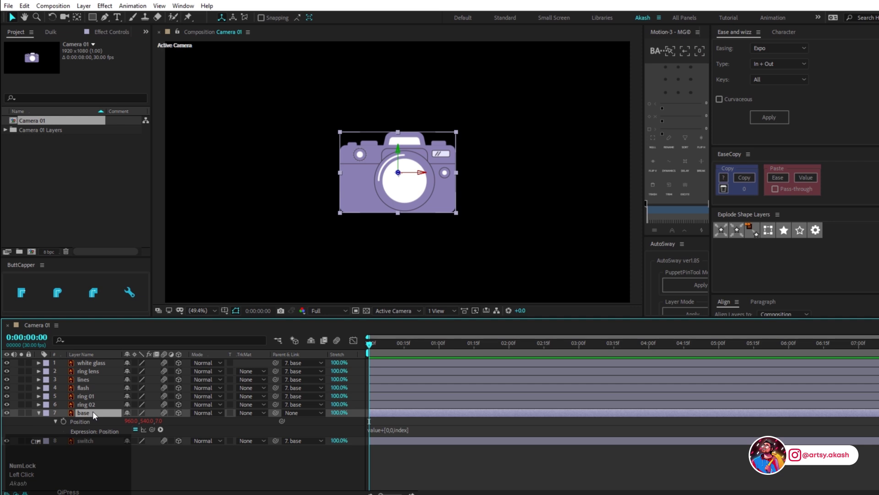
pyautogui.press('ctrl+d')
# Step: Apply a Fill effect with a darker colour to the base copy
pyautogui.moveTo(267, 420); pyautogui.dragTo(94, 426)
pyautogui.write('fil')
pyautogui.moveTo(60, 407); pyautogui.dragTo(365, 339)
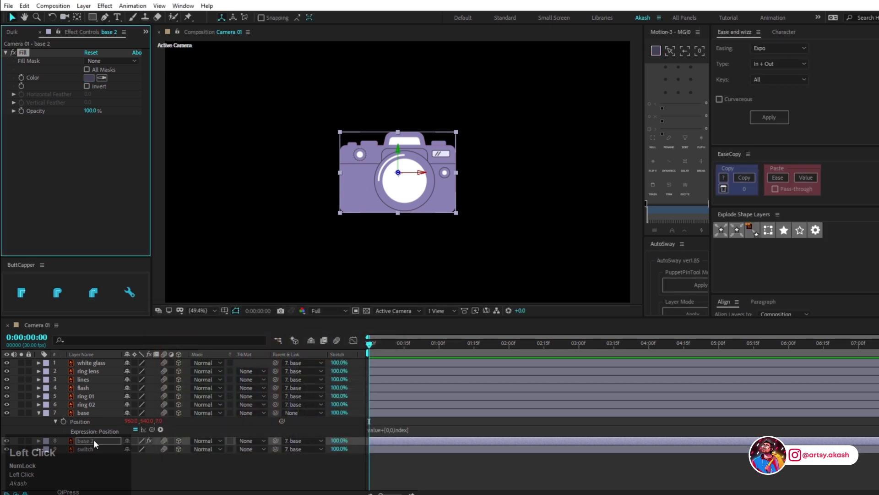
pyautogui.click(130, 445)
# Step: Duplicate the darker base copy repeatedly to build the extrusion, then return to the original base
pyautogui.press('ctrl+d')
pyautogui.press('ctrl+d')
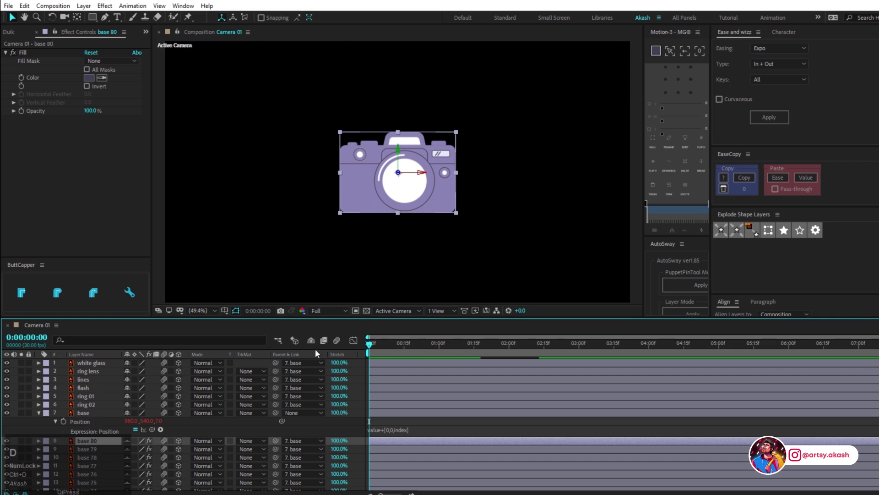
pyautogui.click(318, 345)
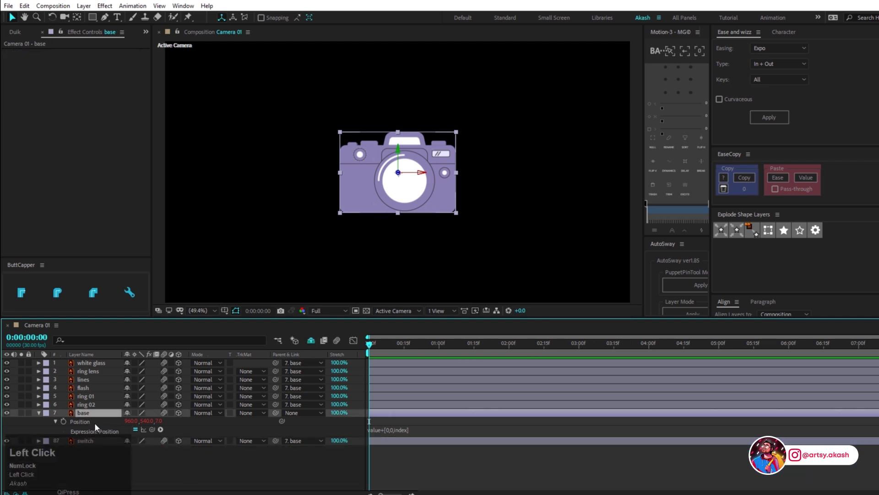
# Step: Give ring lens a value+[0,0,index] Position expression and duplicate it about a hundred times
pyautogui.click(103, 415)
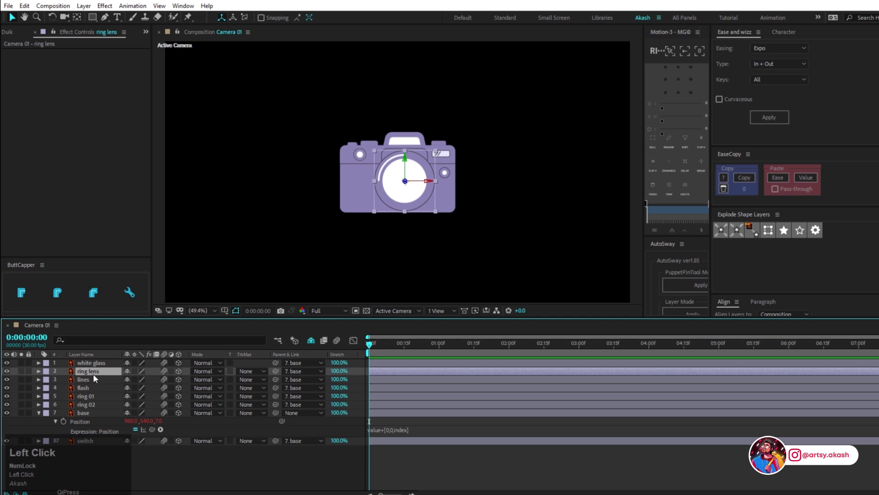
pyautogui.press('p')
pyautogui.click(66, 384)
pyautogui.write('value')
pyautogui.write('[]')
pyautogui.press('Left')
pyautogui.write(',,index')
pyautogui.click(188, 484)
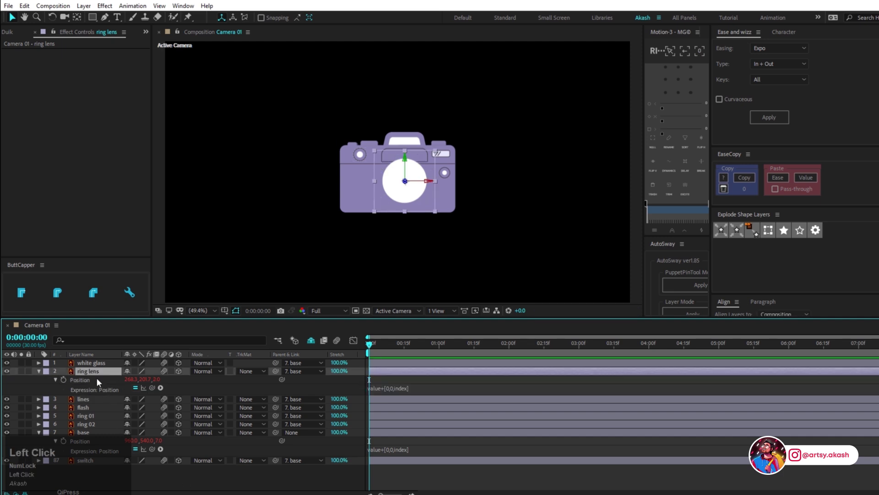
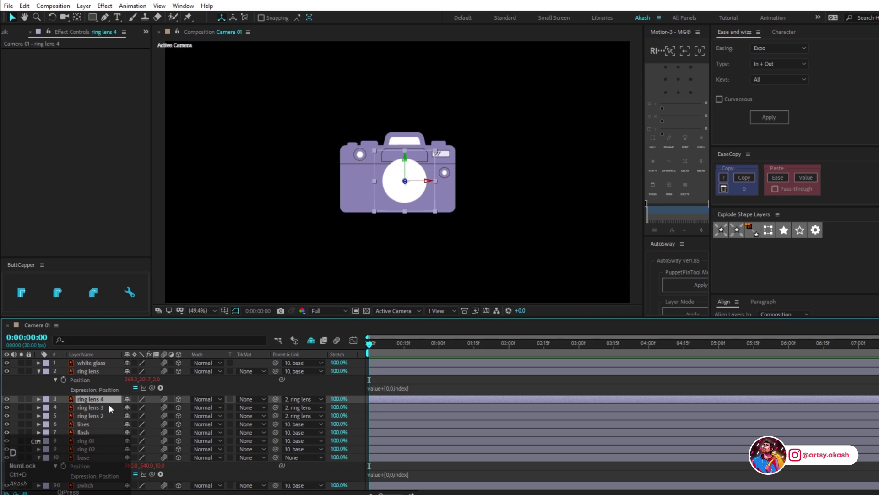
pyautogui.press('ctrl+d')
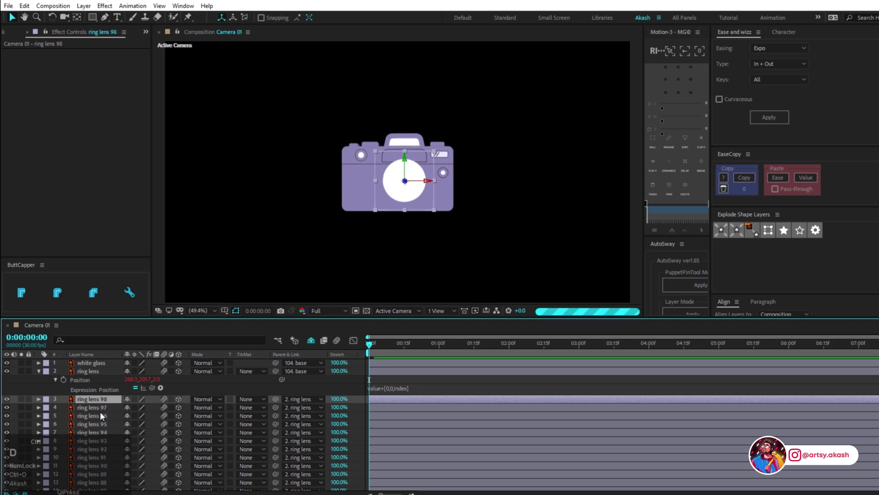
pyautogui.click(105, 404)
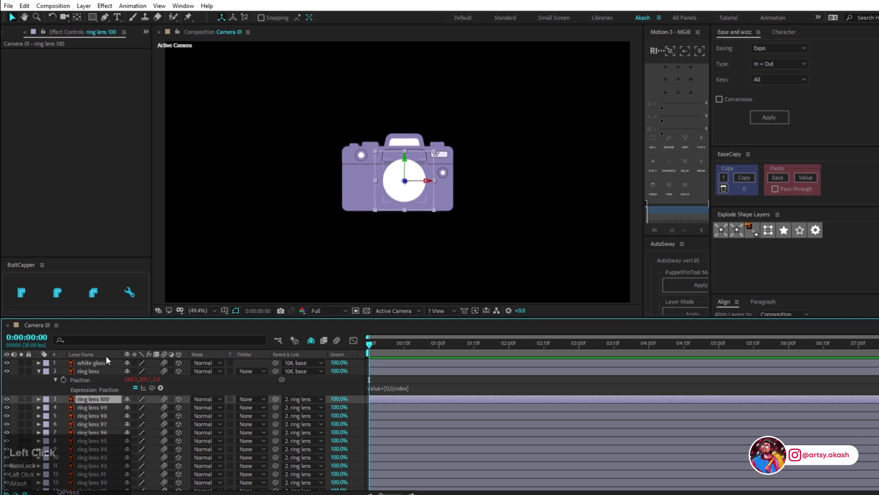
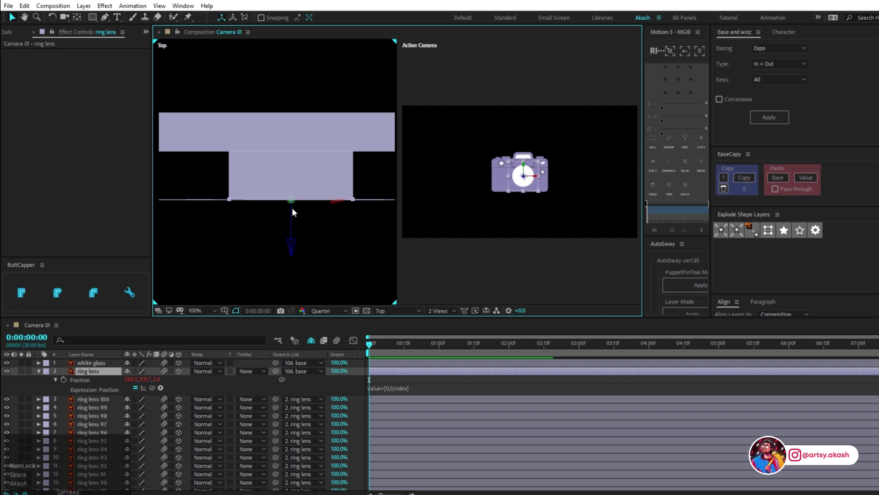
# Step: Select all ring lens copies in the Top view and set ring lens Position Z to -92
pyautogui.moveTo(503, 159); pyautogui.dragTo(502, 159)
pyautogui.press('v')
pyautogui.click(215, 253)
pyautogui.scroll(3)
pyautogui.click(98, 377)
pyautogui.scroll(-3)
pyautogui.scroll(-3)
pyautogui.click(104, 424)
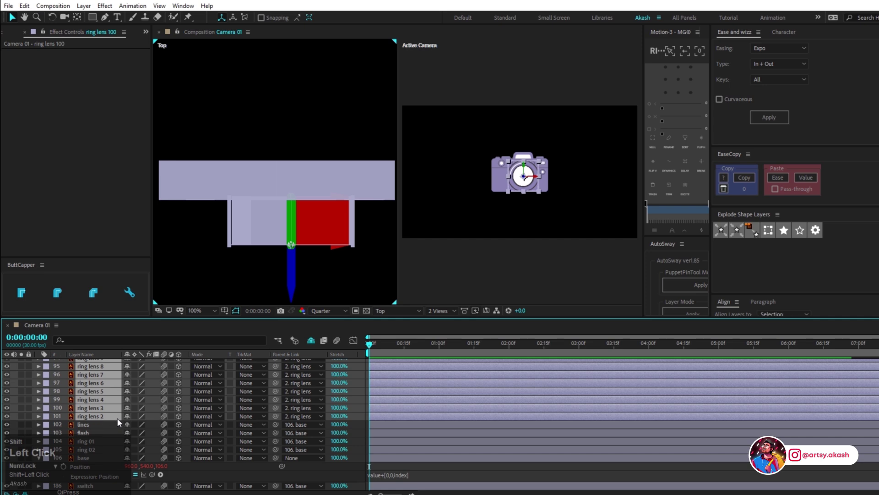
pyautogui.scroll(3)
pyautogui.click(97, 374)
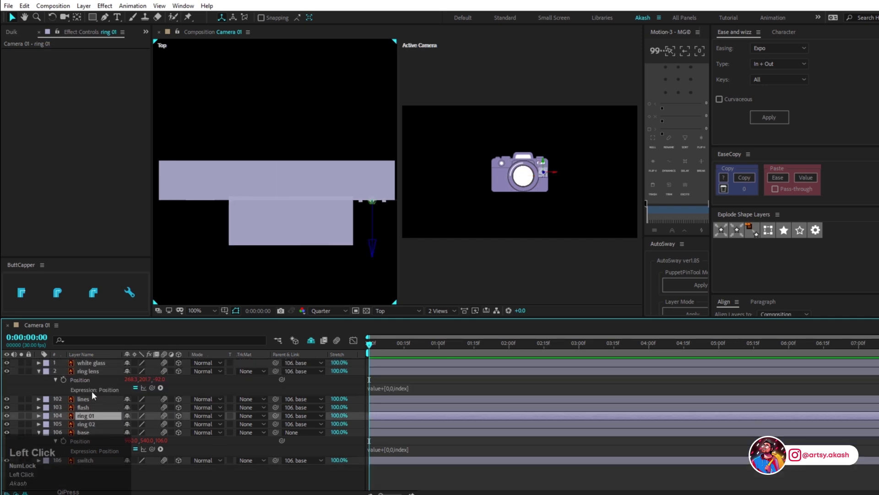
# Step: Give ring 01 a value+[0,0,index] Position expression and copy it for reuse
pyautogui.press('p')
pyautogui.click(66, 426)
pyautogui.write('value')
pyautogui.write('[]')
pyautogui.press('Left')
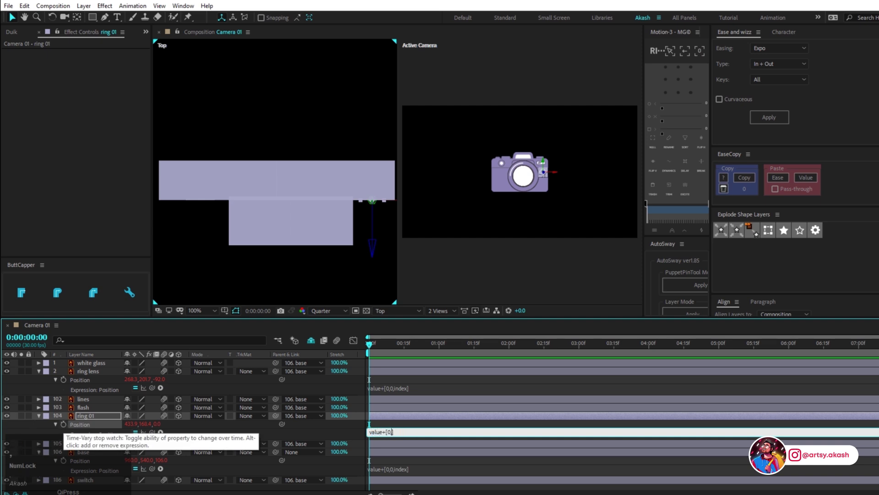
pyautogui.write('index')
pyautogui.press('ctrl+a')
pyautogui.press('ctrl+c')
pyautogui.click(411, 429)
# Step: Duplicate ring 01 into a stack of copies parented to the original ring
pyautogui.press('ctrl+d')
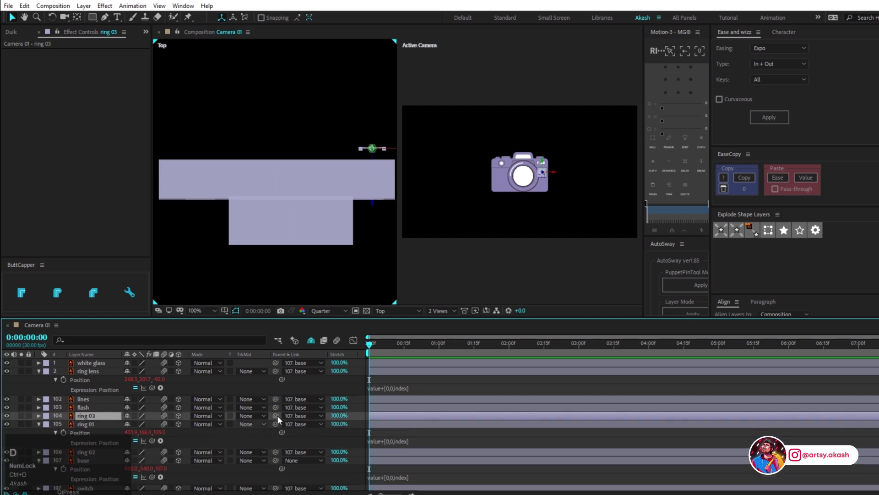
pyautogui.moveTo(277, 418); pyautogui.dragTo(58, 419)
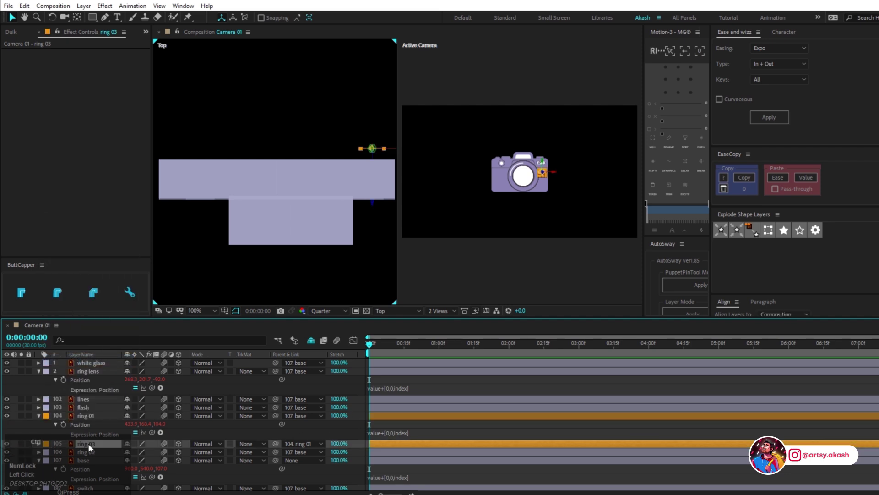
pyautogui.press('ctrl+d')
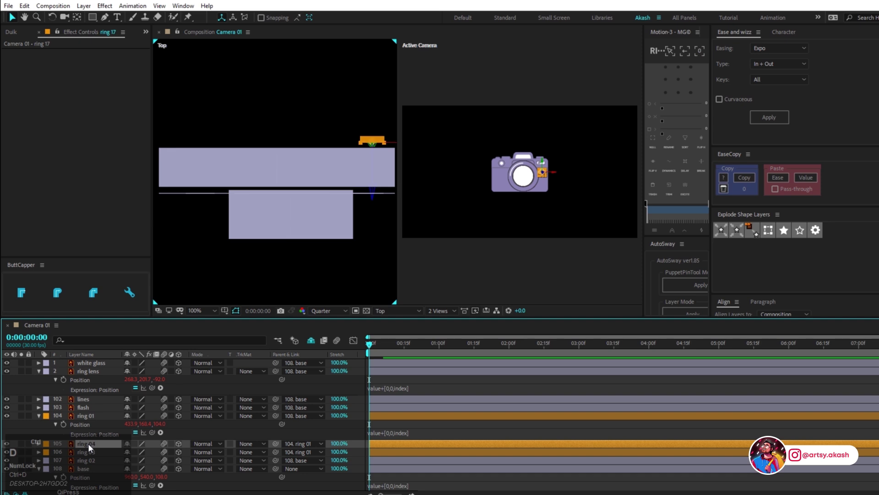
pyautogui.press('ctrl+z')
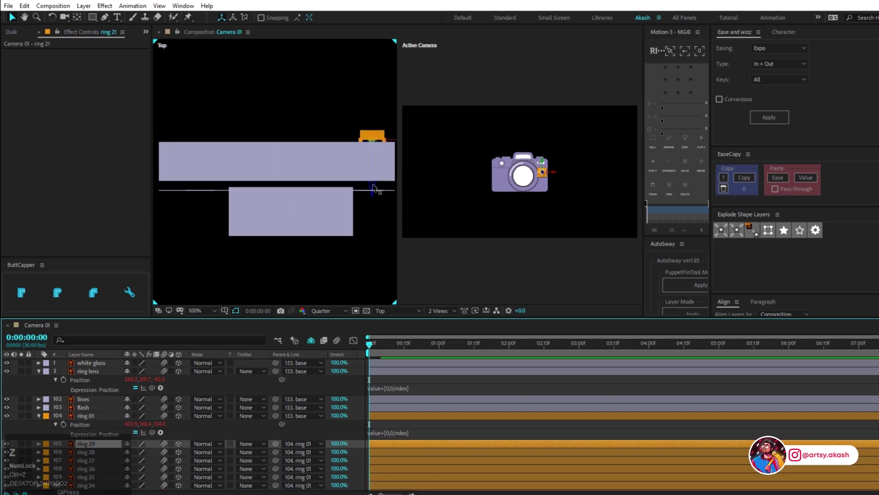
pyautogui.scroll(-3)
pyautogui.scroll(3)
pyautogui.click(94, 421)
pyautogui.scroll(-3)
pyautogui.click(101, 456)
pyautogui.click(130, 455)
pyautogui.press('ctrl+z')
pyautogui.scroll(-3)
pyautogui.click(95, 451)
pyautogui.click(132, 441)
pyautogui.scroll(3)
pyautogui.click(97, 427)
pyautogui.scroll(-3)
# Step: Give ring 02 the same value+[0,0,index] Position expression
pyautogui.click(97, 444)
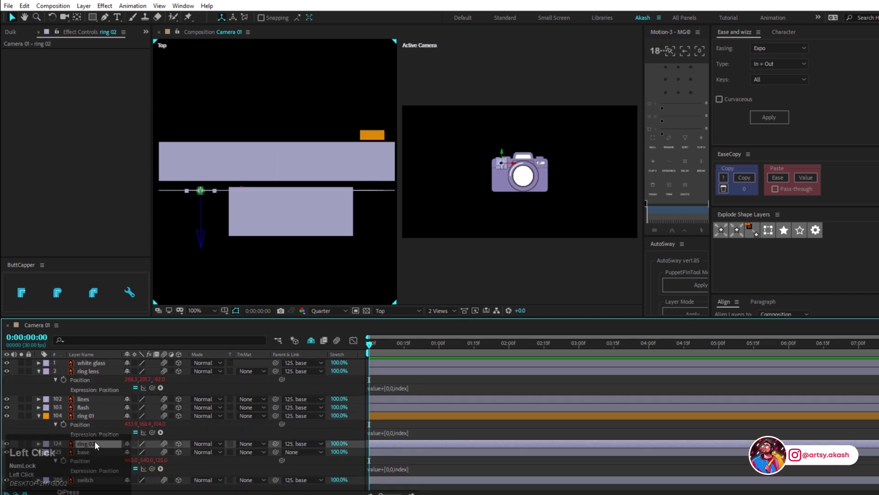
pyautogui.press('p')
pyautogui.click(67, 455)
pyautogui.write('value')
pyautogui.press('shift+=')
pyautogui.press('[')
pyautogui.write('[]')
pyautogui.press('Left')
pyautogui.press(',')
pyautogui.write(',,index')
pyautogui.click(95, 447)
# Step: Duplicate ring 02 into stacked copies parented to the original ring
pyautogui.press('ctrl+d')
pyautogui.moveTo(279, 445); pyautogui.dragTo(130, 473)
pyautogui.press('ctrl+s')
pyautogui.press('ctrl+d')
pyautogui.click(98, 479)
pyautogui.click(136, 468)
pyautogui.press('ctrl+z')
pyautogui.click(94, 444)
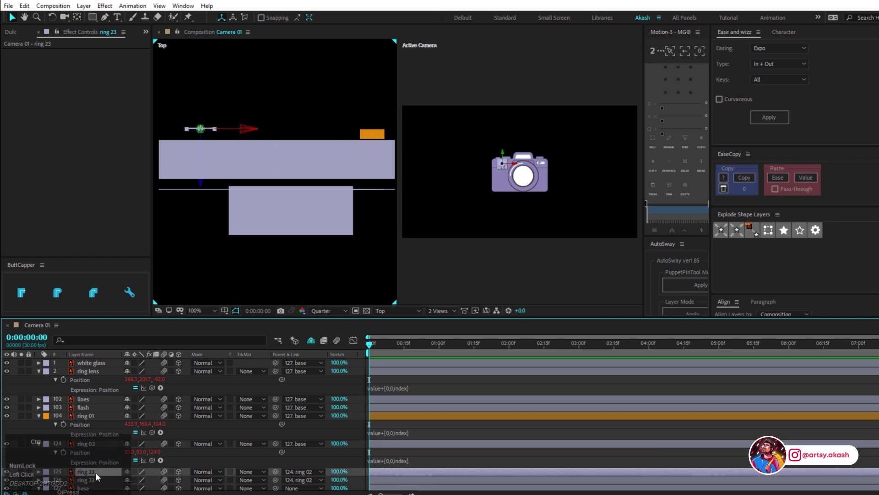
pyautogui.press('ctrl+d')
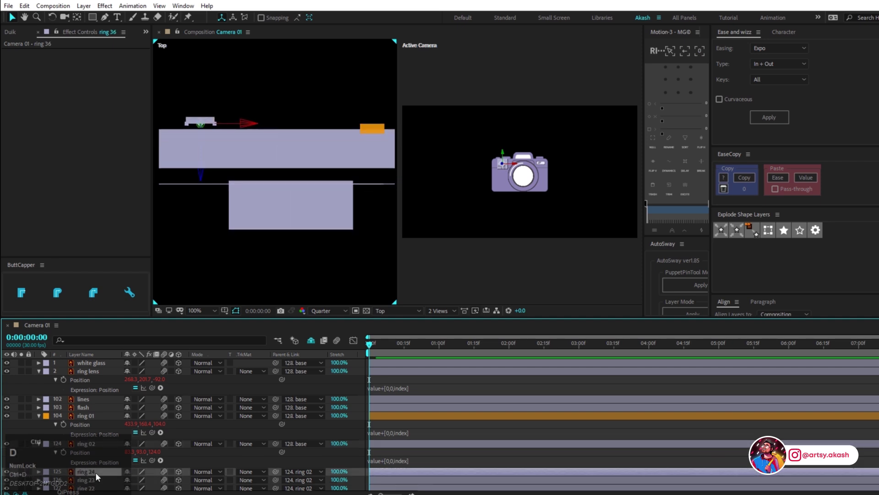
# Step: Select ring 01 and drag its stack in depth until it rests against the body's front face
pyautogui.scroll(-3)
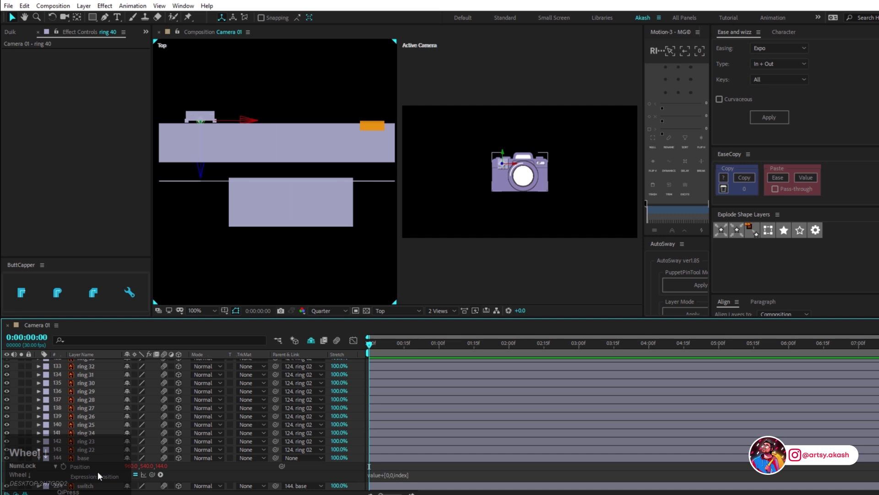
pyautogui.click(100, 455)
pyautogui.click(128, 451)
pyautogui.scroll(3)
pyautogui.moveTo(95, 447); pyautogui.dragTo(75, 408)
pyautogui.scroll(3)
pyautogui.scroll(-3)
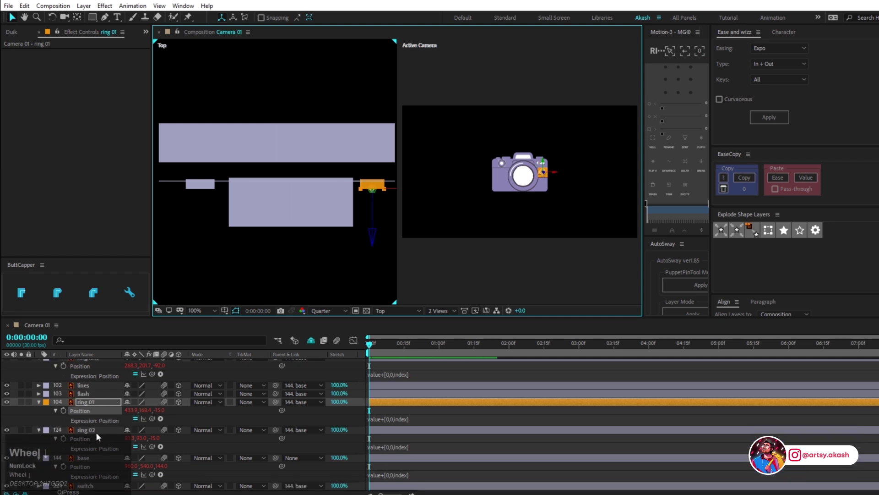
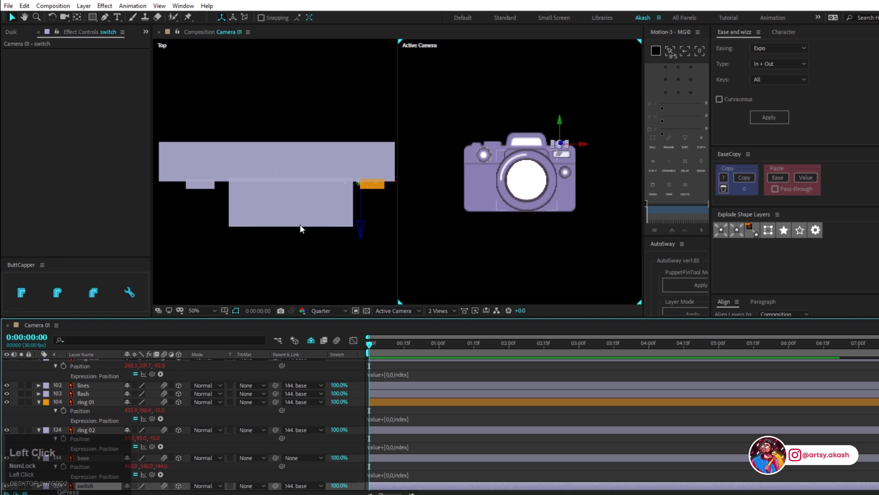
pyautogui.press('p')
pyautogui.scroll(-3)
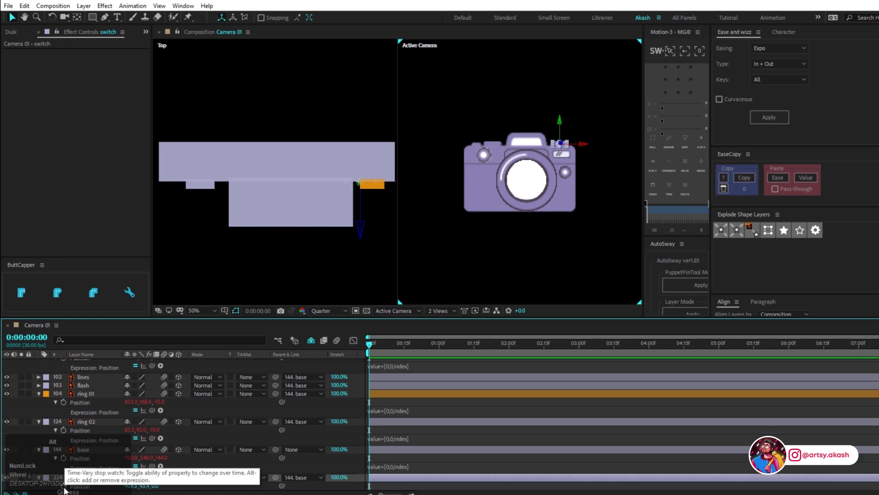
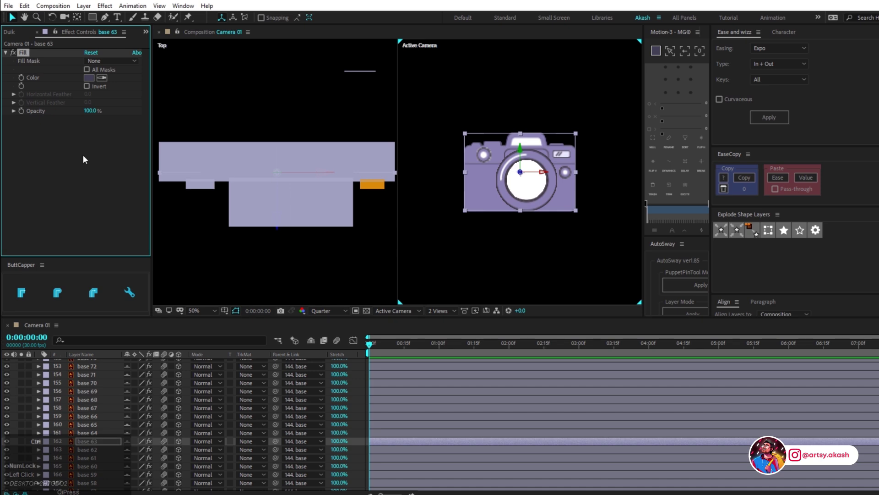
# Step: Paste and duplicate the switch layer into a stack of darker copies up to switch 32
pyautogui.press('ctrl+c')
pyautogui.click(311, 348)
pyautogui.scroll(-3)
pyautogui.click(98, 491)
pyautogui.scroll(-3)
pyautogui.press('ctrl+v')
pyautogui.scroll(-3)
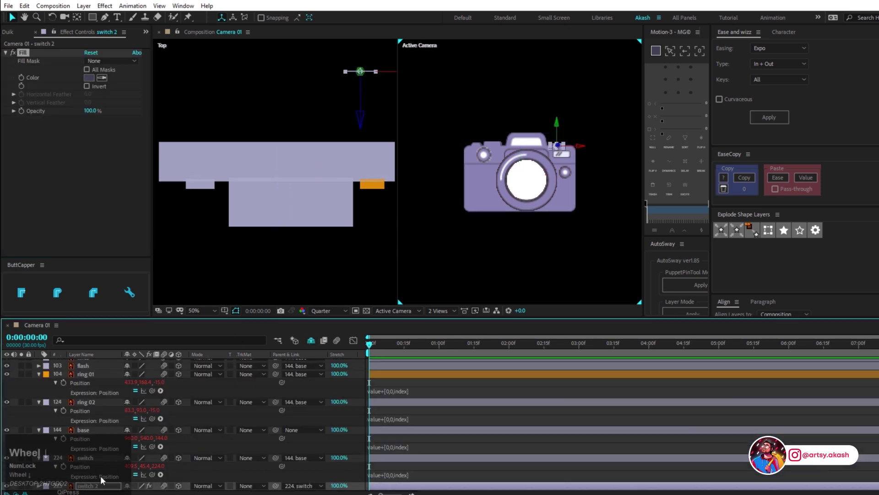
pyautogui.click(104, 491)
pyautogui.press('ctrl+d')
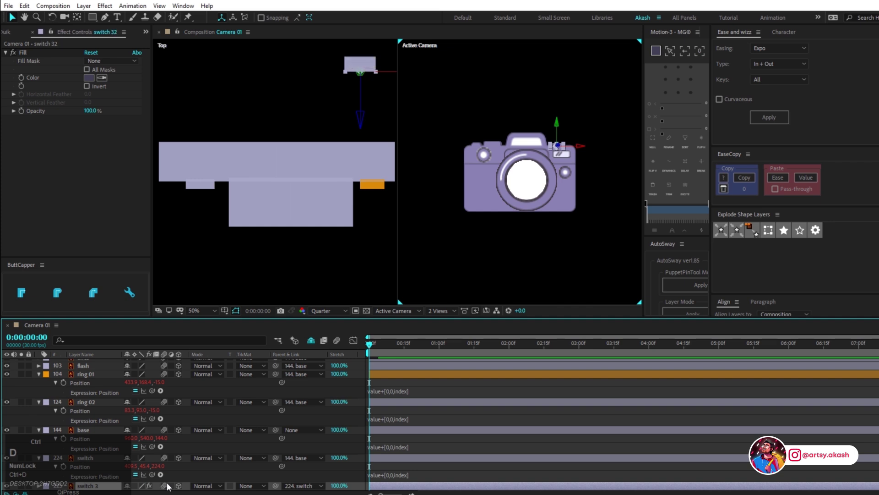
# Step: Move the switch stack against the camera body, select the first lens ring layer and save
pyautogui.moveTo(100, 459); pyautogui.dragTo(310, 286)
pyautogui.press('v')
pyautogui.click(88, 464)
pyautogui.scroll(-3)
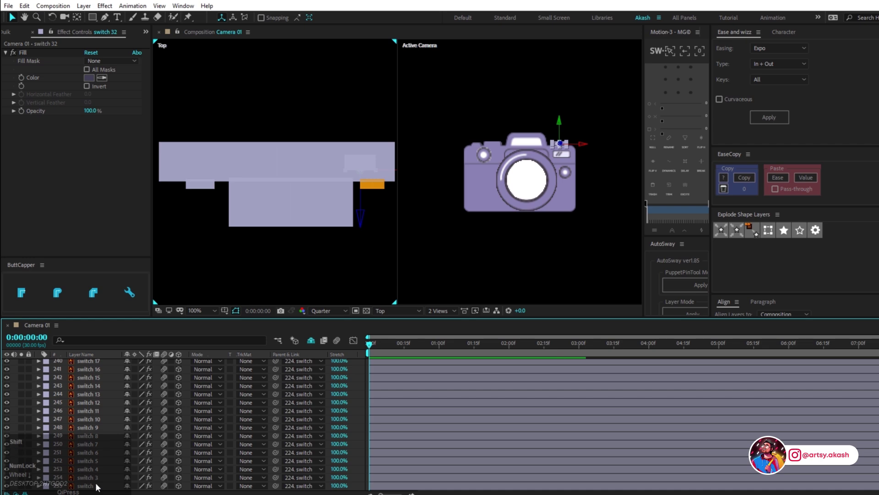
pyautogui.click(95, 487)
pyautogui.scroll(3)
pyautogui.click(94, 470)
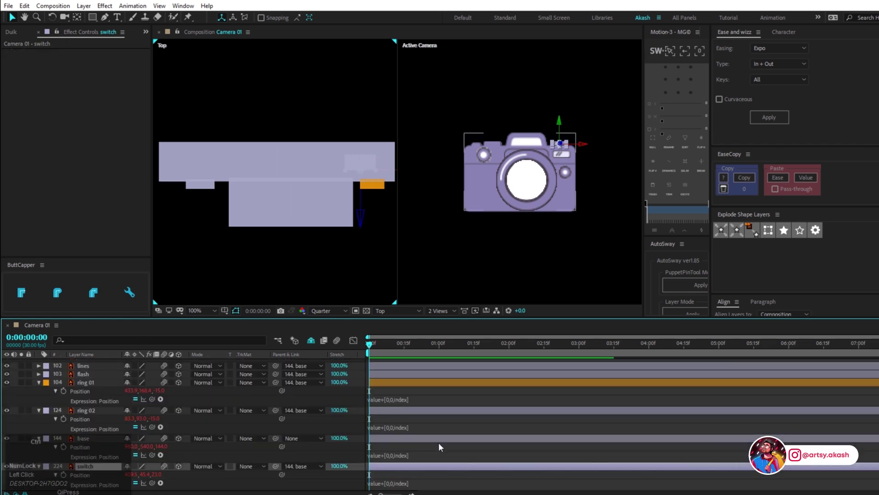
pyautogui.press('ctrl+s')
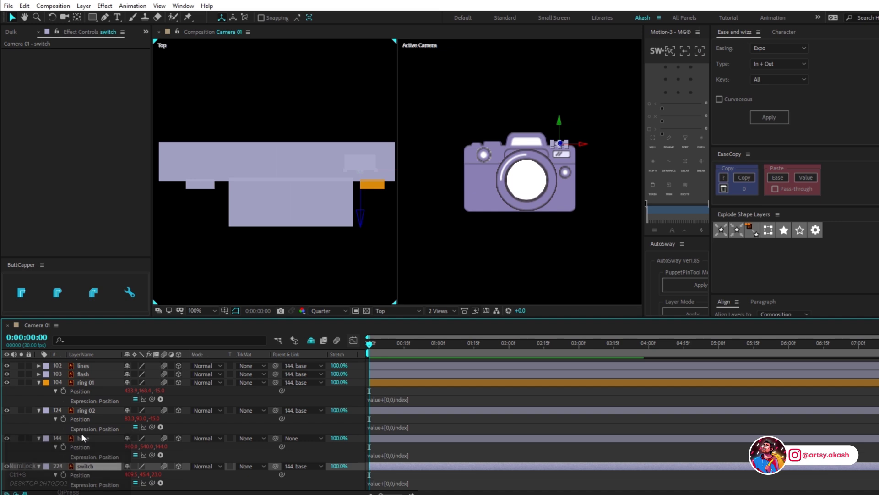
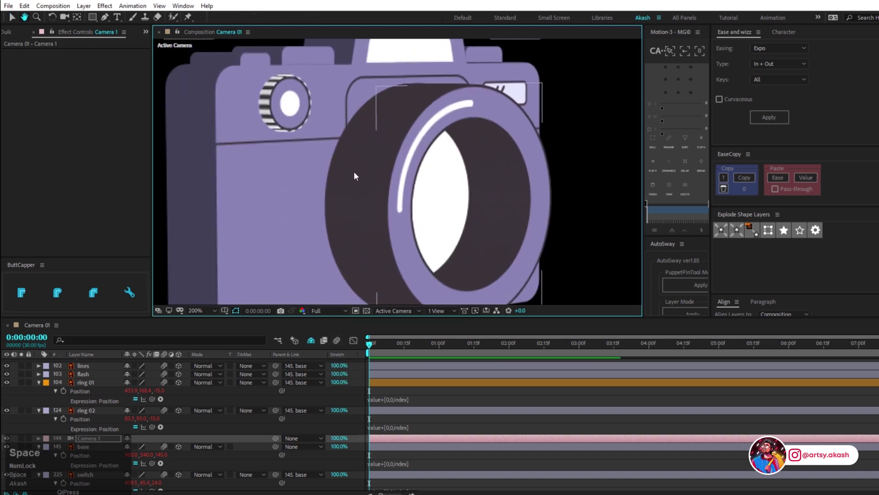
# Step: Zoom the viewer to 200% and select the ring lens 83 copy to receive a Fill effect
pyautogui.click(364, 181)
pyautogui.scroll(-3)
pyautogui.click(317, 341)
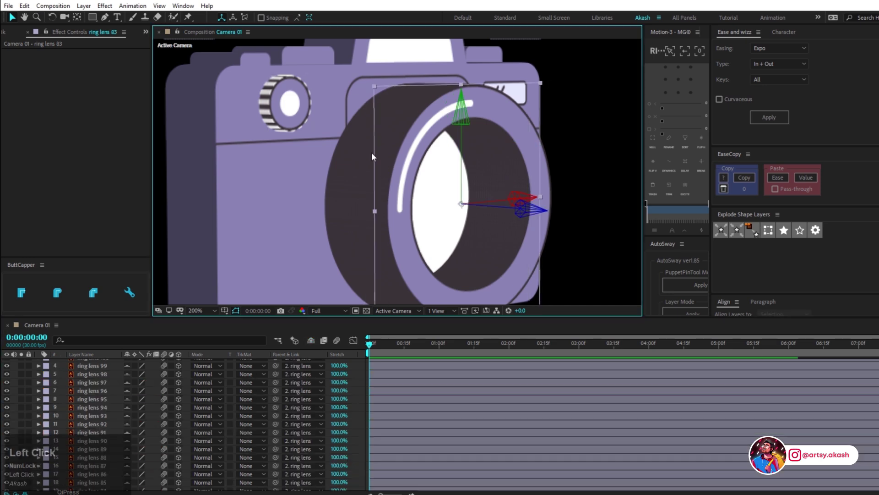
pyautogui.scroll(-3)
pyautogui.scroll(3)
pyautogui.click(103, 404)
pyautogui.click(106, 425)
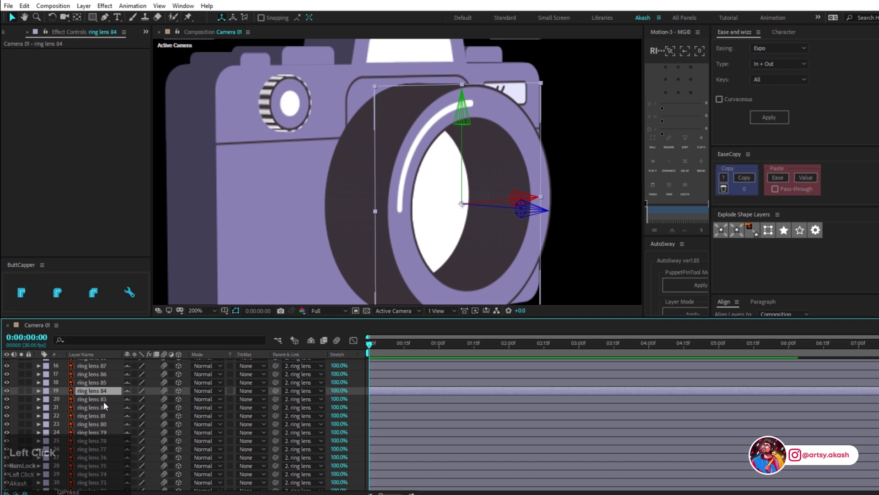
# Step: Set a lens ring's Fill colour to white and paste the Fill onto more ring copies
pyautogui.write('fl')
pyautogui.click(73, 407)
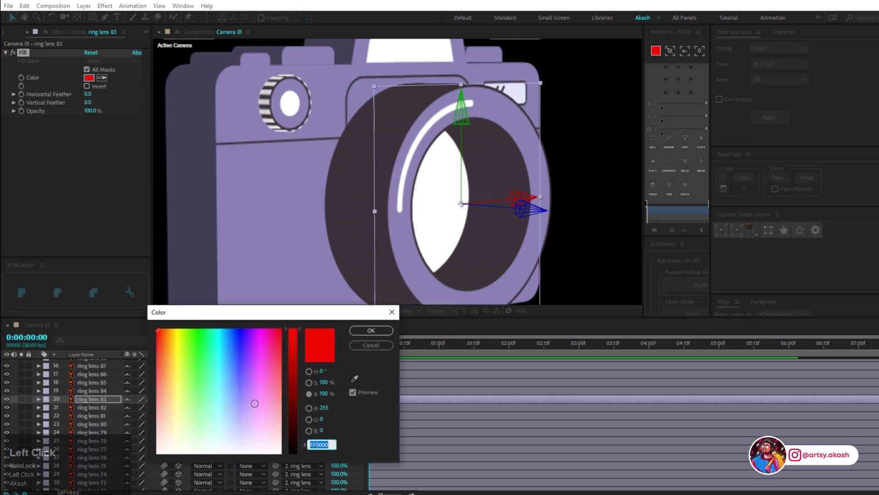
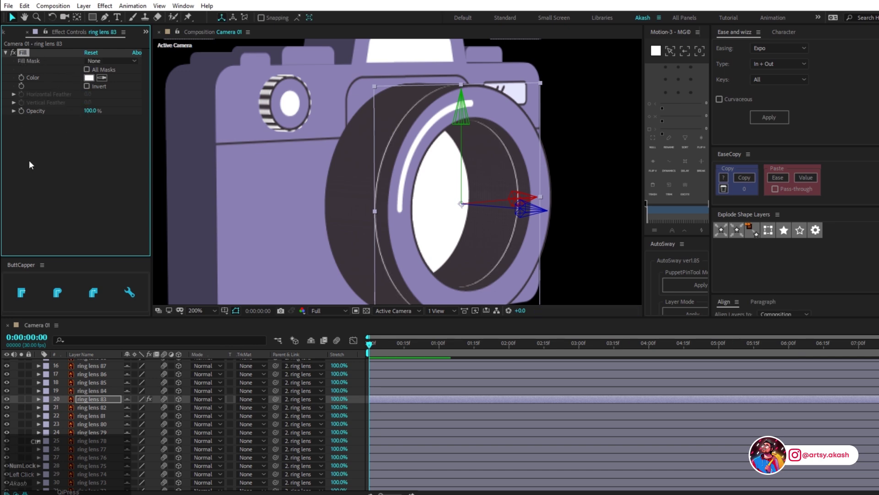
pyautogui.press('ctrl+c')
pyautogui.click(109, 371)
pyautogui.press('ctrl+v')
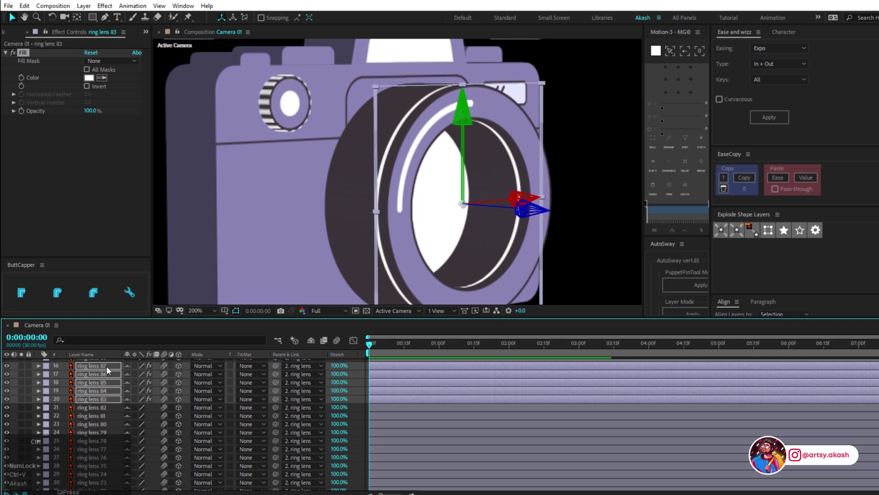
# Step: Paste the white Fill onto further ring copies including ring lens 33, 29 and 83
pyautogui.scroll(-3)
pyautogui.click(102, 472)
pyautogui.scroll(-3)
pyautogui.click(102, 471)
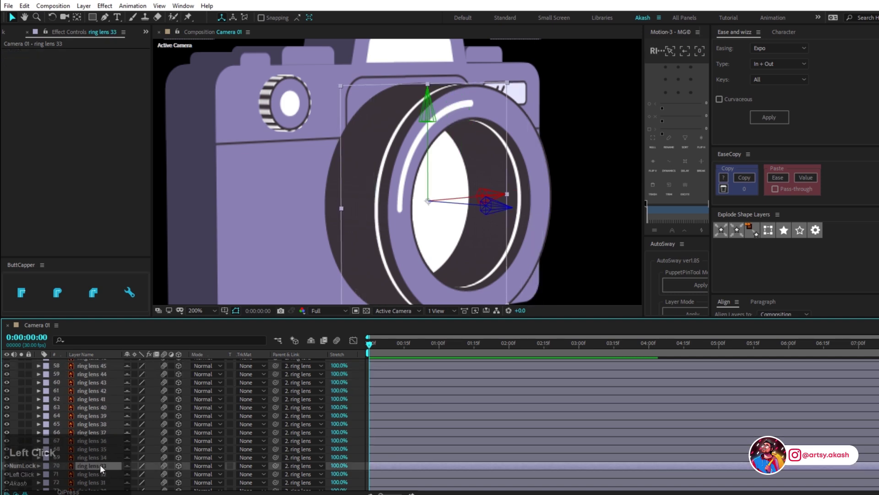
pyautogui.scroll(-3)
pyautogui.click(106, 454)
pyautogui.press('ctrl+v')
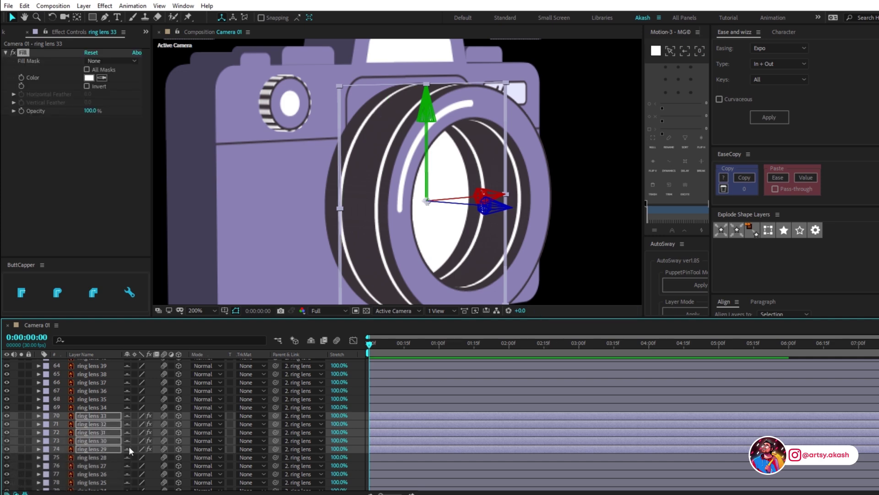
pyautogui.click(95, 461)
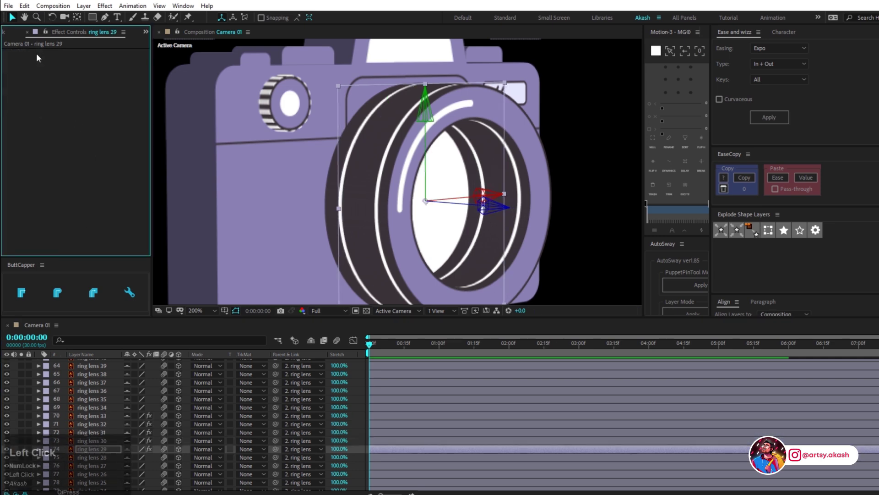
pyautogui.click(95, 426)
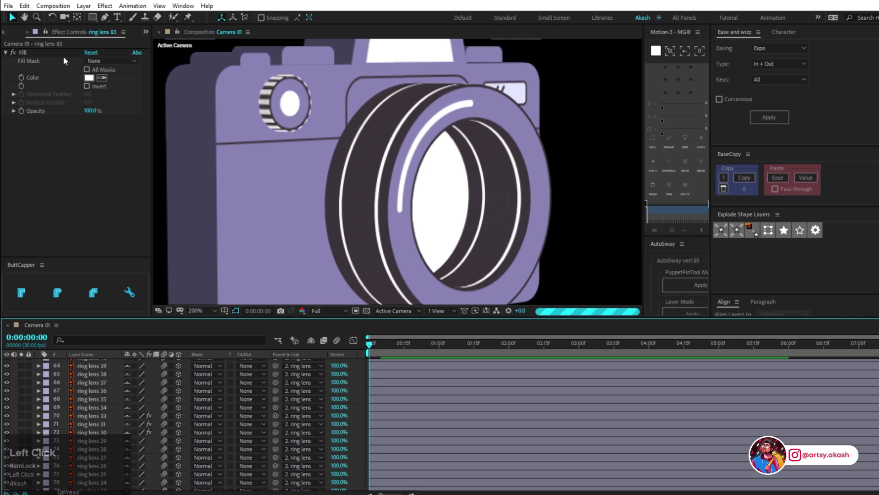
# Step: Return the viewer to 100% and check ring lens 83 and 84 highlights with nothing selected
pyautogui.scroll(-3)
pyautogui.scroll(3)
pyautogui.click(388, 192)
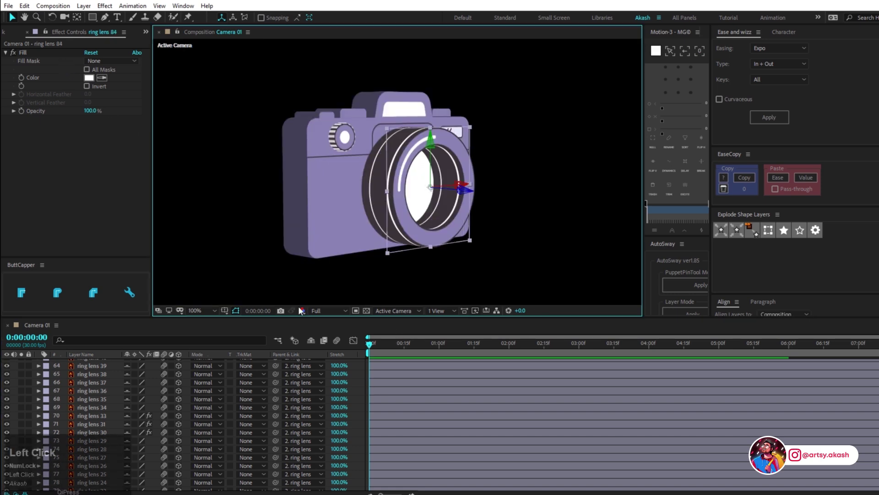
pyautogui.scroll(3)
pyautogui.scroll(-3)
pyautogui.click(105, 449)
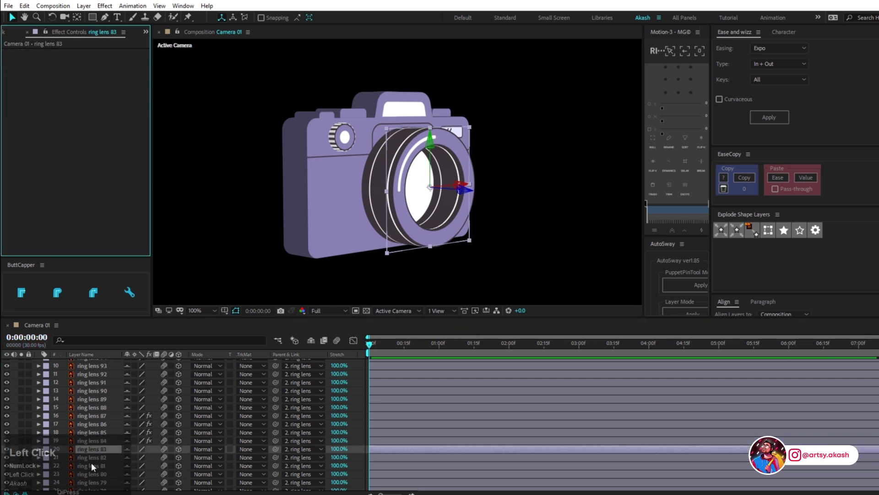
pyautogui.click(108, 447)
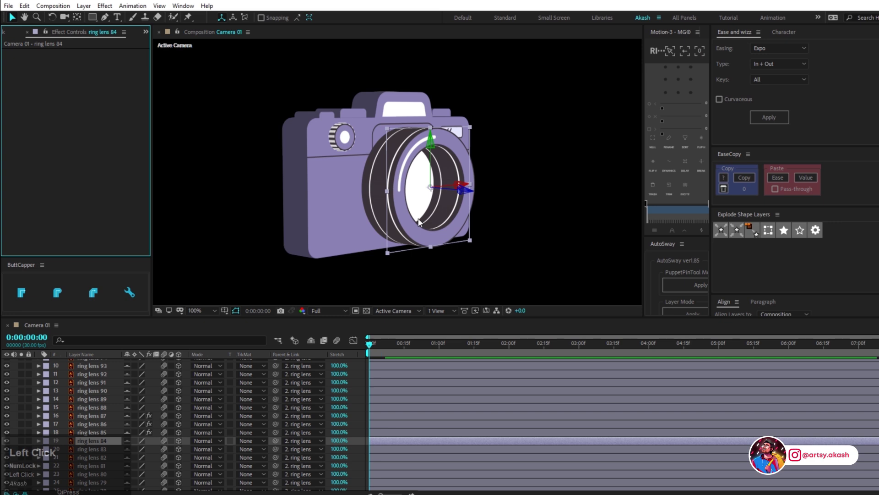
pyautogui.scroll(3)
pyautogui.click(362, 388)
pyautogui.scroll(-3)
pyautogui.scroll(3)
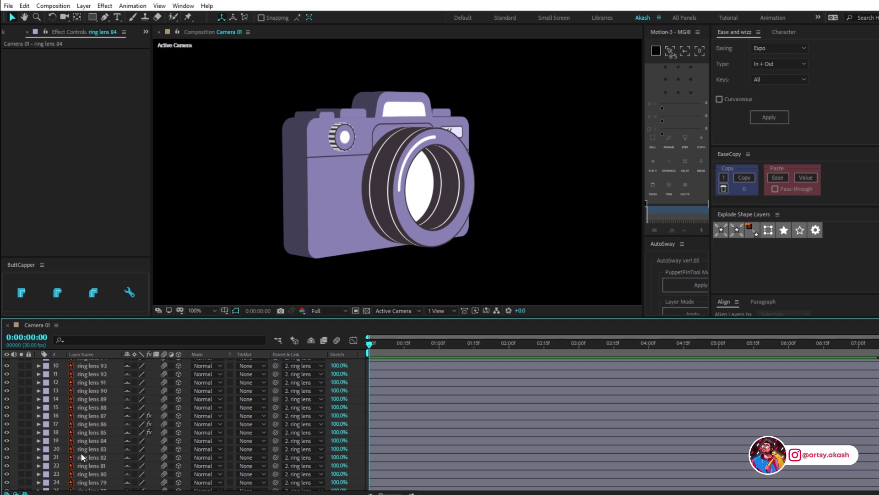
# Step: Mark the ring lens copies shy, collapse their properties and hide shy layers from the timeline
pyautogui.scroll(3)
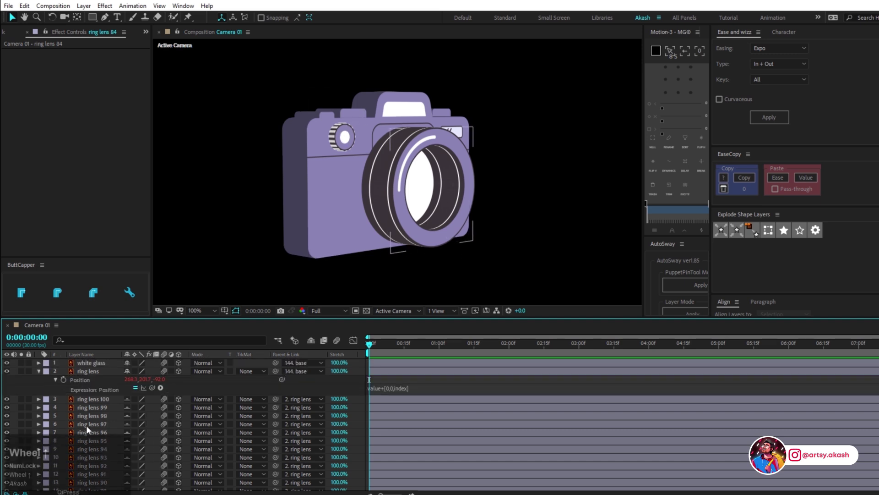
pyautogui.moveTo(96, 365); pyautogui.dragTo(401, 377)
pyautogui.click(415, 386)
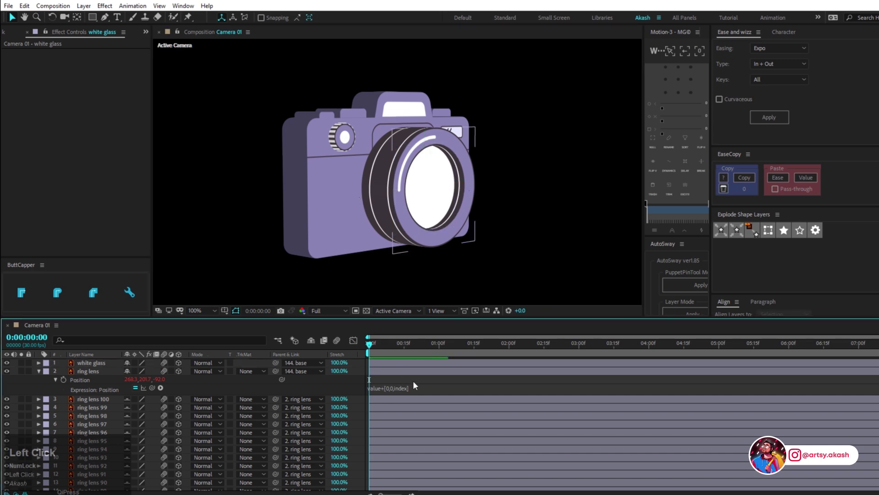
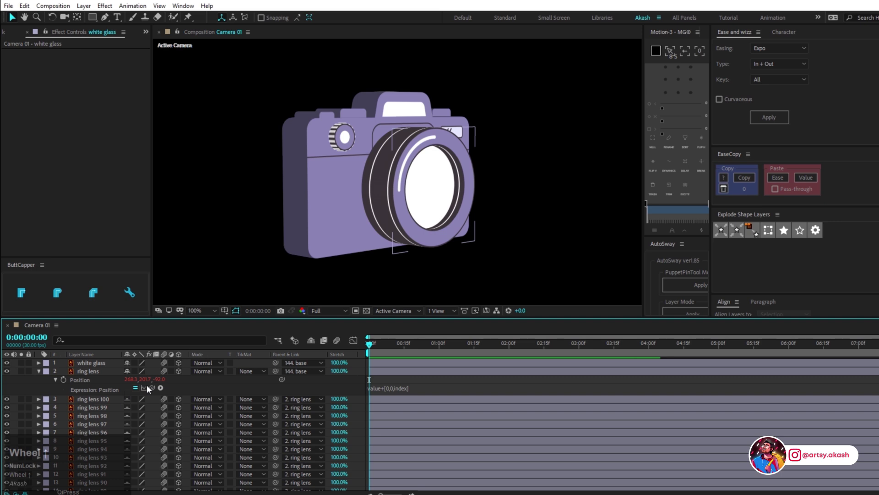
pyautogui.click(315, 345)
pyautogui.scroll(-3)
pyautogui.press('ctrl+a')
pyautogui.click(42, 406)
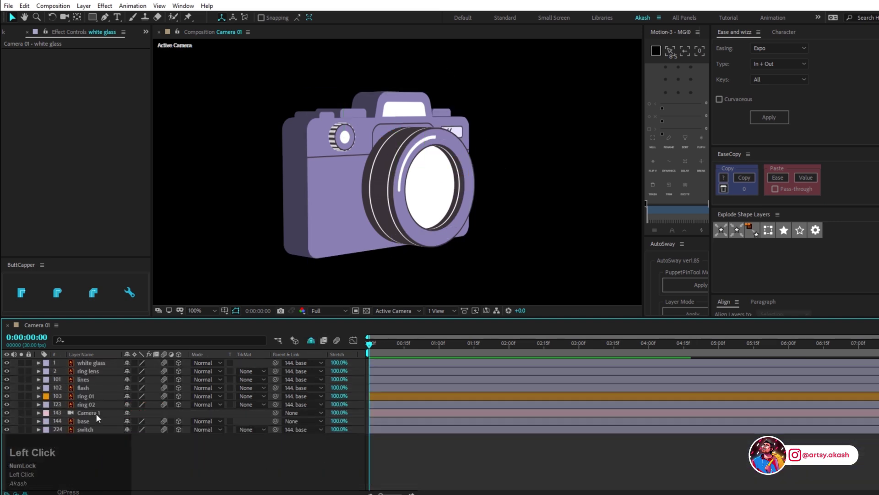
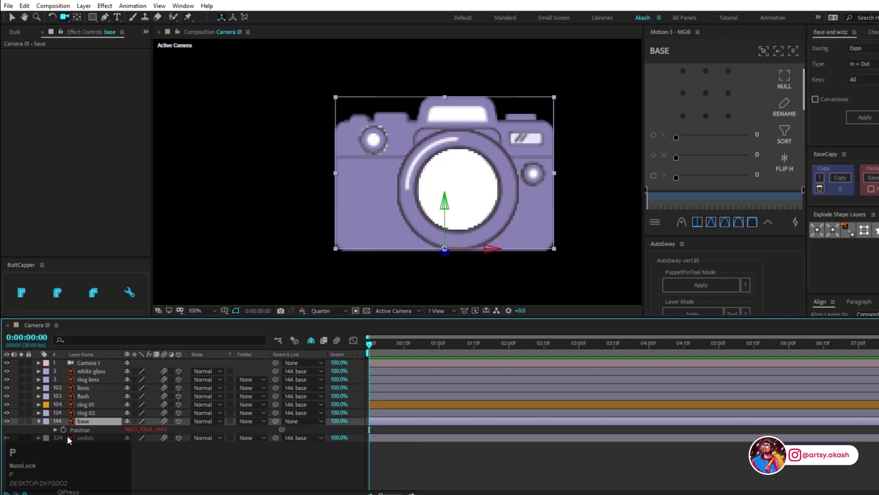
# Step: Set base Position keyframes at 0, 20f (raised) and 1s (settled back)
pyautogui.click(67, 430)
pyautogui.press('ctrl+z')
pyautogui.click(65, 432)
pyautogui.press('shift+Page_Down')
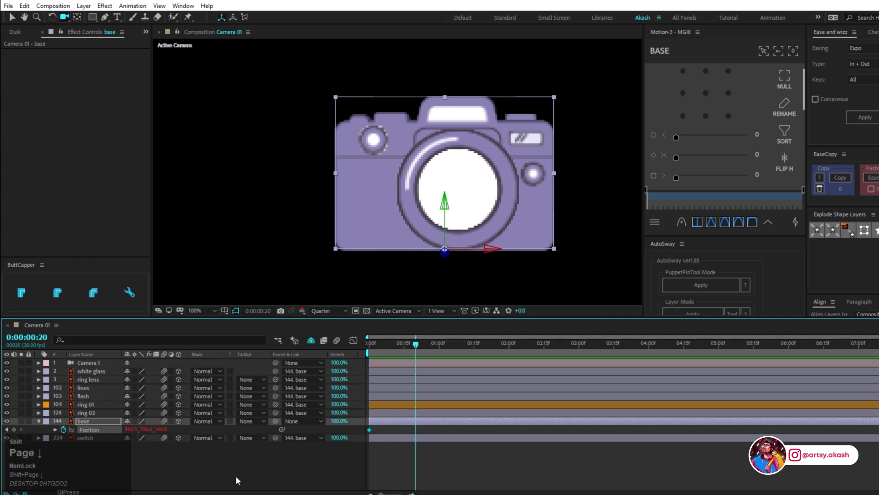
pyautogui.press('shift+Up')
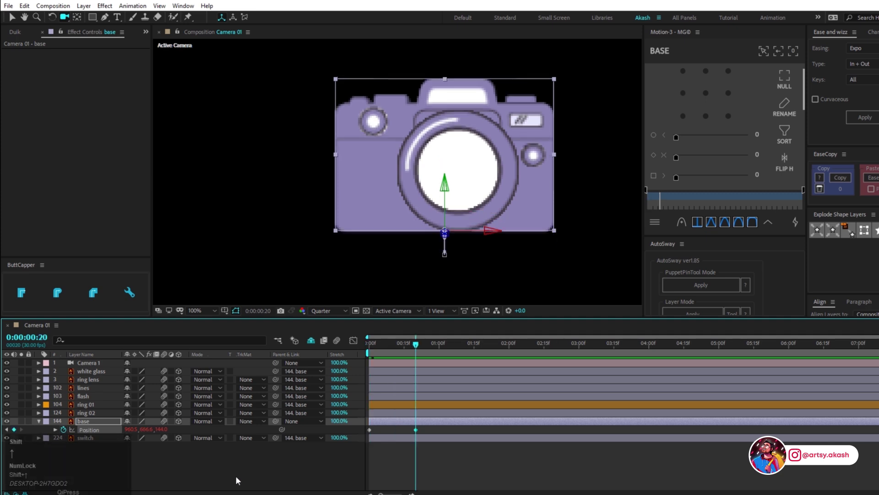
pyautogui.press('shift+Page_Down')
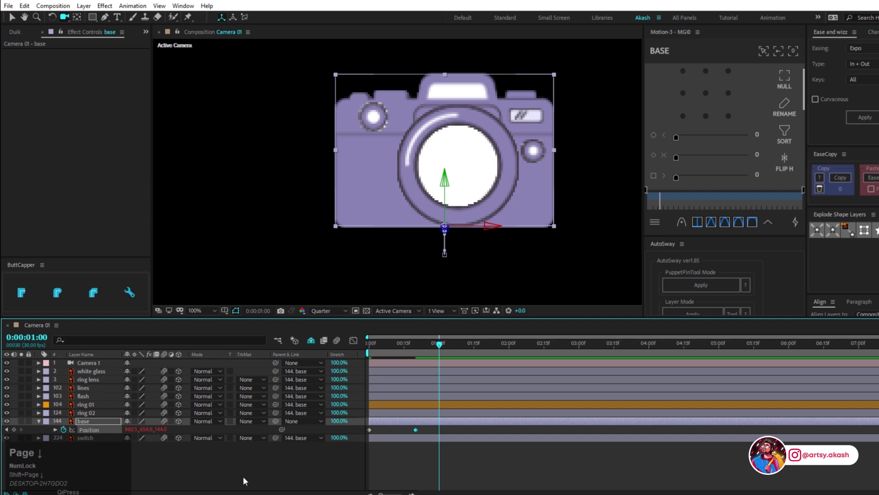
pyautogui.click(393, 435)
pyautogui.press('ctrl+c')
pyautogui.press('v')
pyautogui.click(358, 349)
# Step: Easy Ease the base Position keyframes with F9
pyautogui.press('shift+Down')
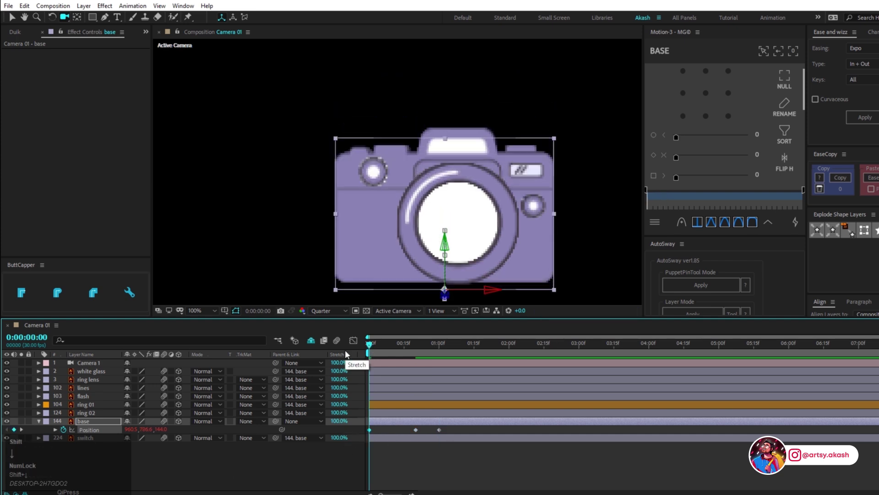
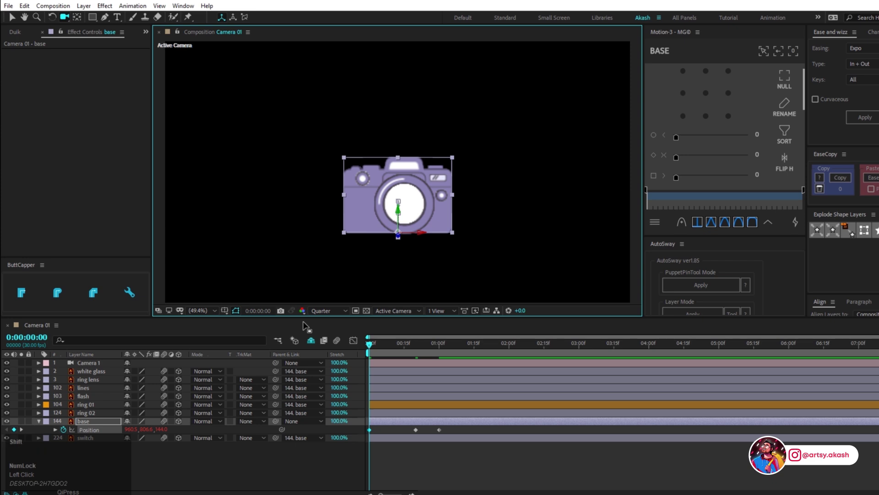
pyautogui.press('shift+Down')
pyautogui.moveTo(411, 348); pyautogui.dragTo(353, 445)
pyautogui.press('F9')
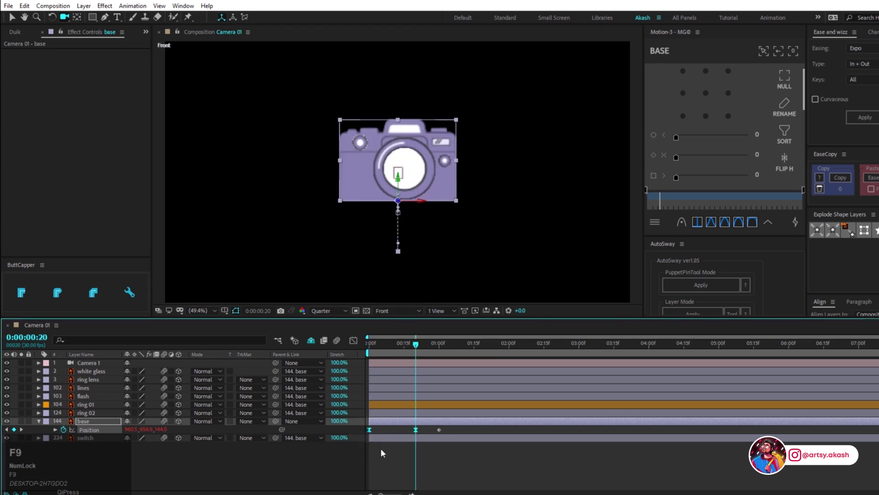
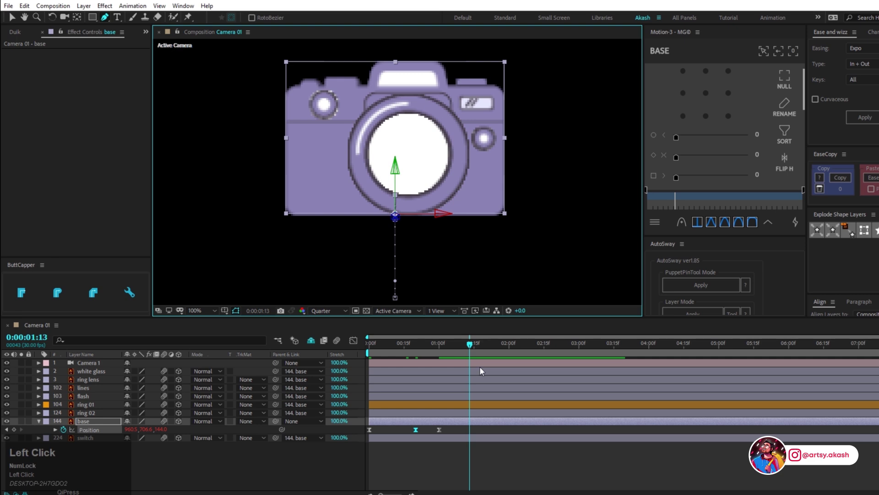
# Step: Key the body's Position for a jump peak and a lowered landing pose, then solo the layer
pyautogui.press('v')
pyautogui.click(465, 431)
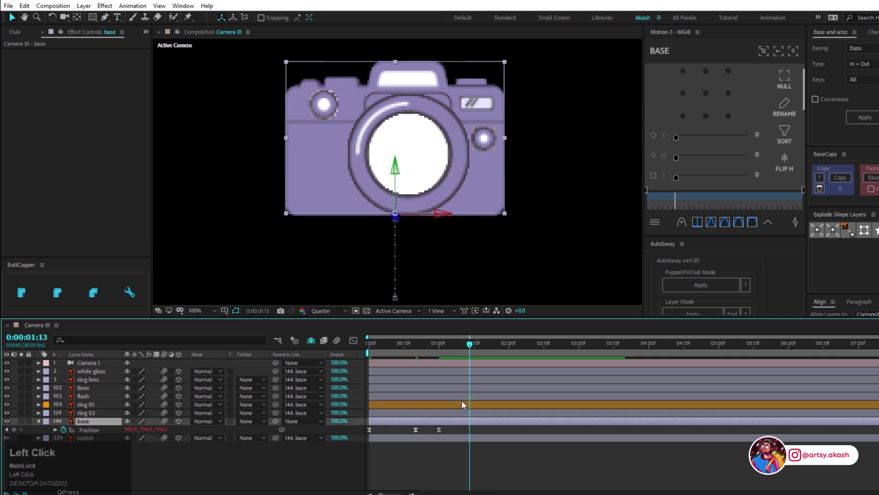
pyautogui.press('shift+Up')
pyautogui.press('shift+Page_Down')
pyautogui.click(382, 433)
pyautogui.press('ctrl+c')
pyautogui.press('ctrl+v')
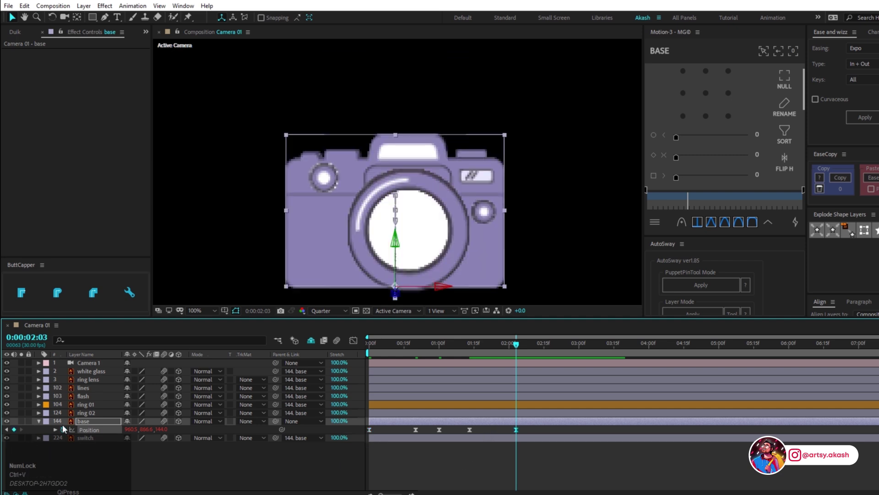
pyautogui.moveTo(24, 422); pyautogui.dragTo(465, 365)
pyautogui.press('space')
pyautogui.moveTo(416, 352); pyautogui.dragTo(438, 373)
pyautogui.press('shift+Down')
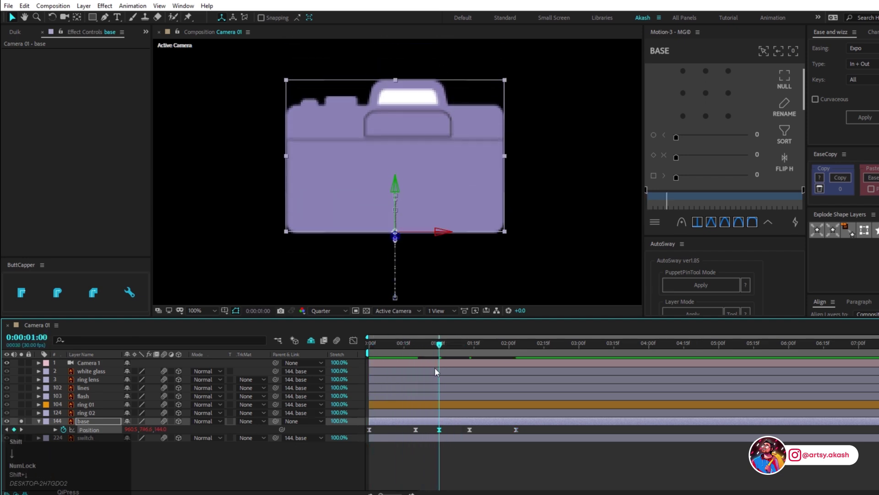
# Step: Preview the bounce and refine the body's height on the peak and landing poses
pyautogui.click(438, 347)
pyautogui.press('space')
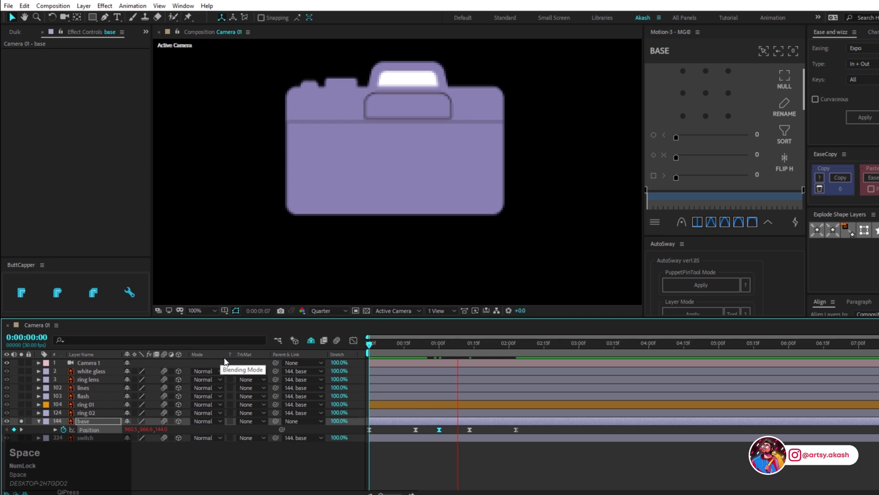
pyautogui.moveTo(436, 352); pyautogui.dragTo(520, 435)
pyautogui.press('shift+Up')
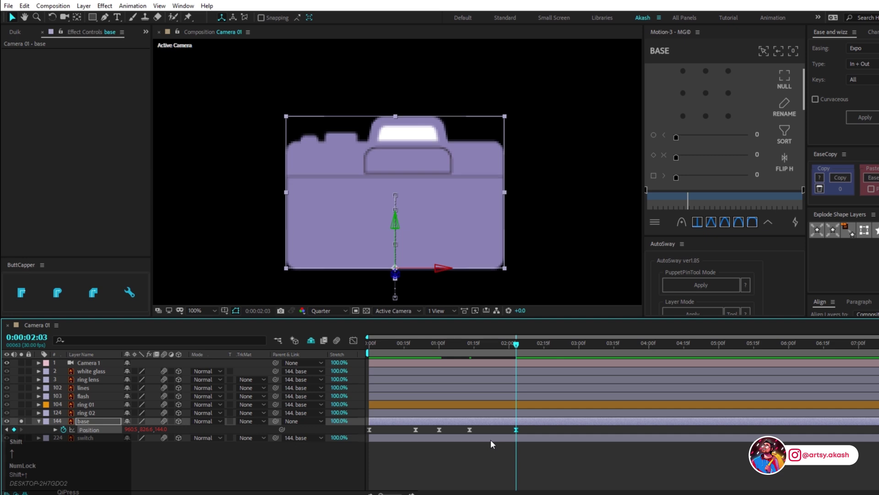
pyautogui.click(379, 360)
pyautogui.press('space')
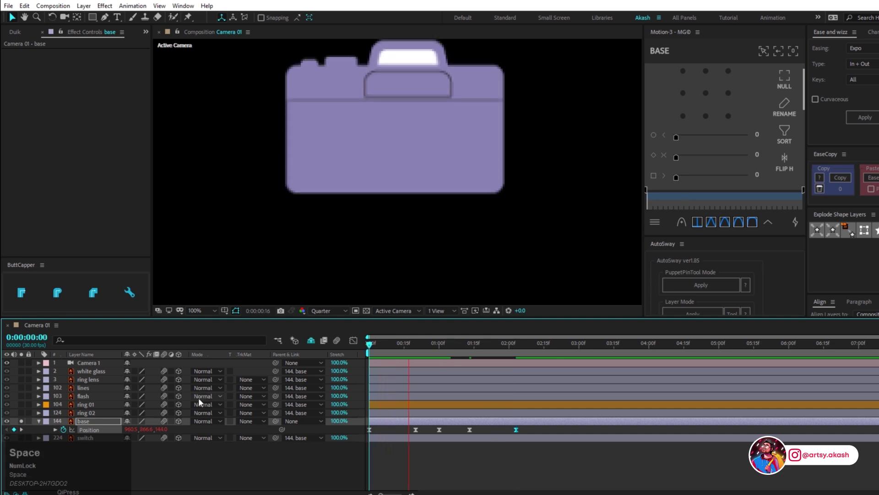
pyautogui.moveTo(403, 358); pyautogui.dragTo(440, 365)
pyautogui.press('shift+Down')
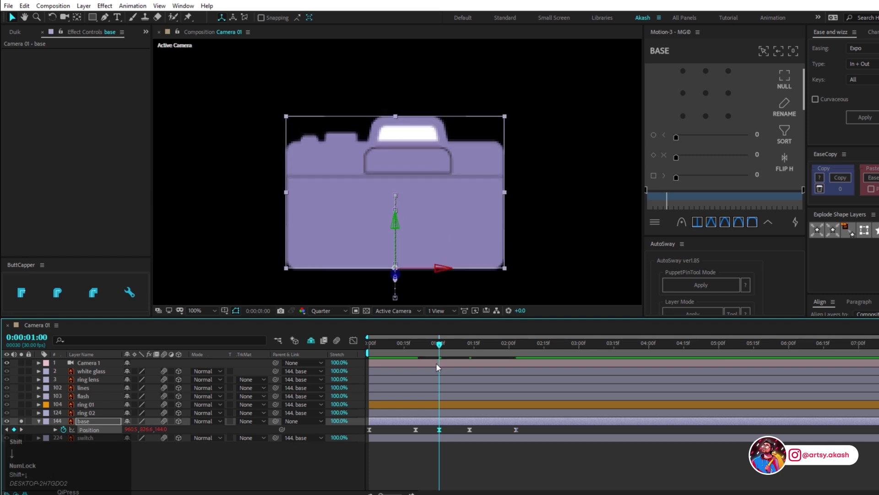
pyautogui.press('shift+Up')
pyautogui.click(455, 350)
pyautogui.press('shift+Down')
pyautogui.moveTo(493, 352); pyautogui.dragTo(514, 365)
pyautogui.press('shift+Down')
# Step: Retime the later Position keyframes to slow the landing, previewing between tweaks
pyautogui.press('shift+Up')
pyautogui.click(464, 356)
pyautogui.press('space')
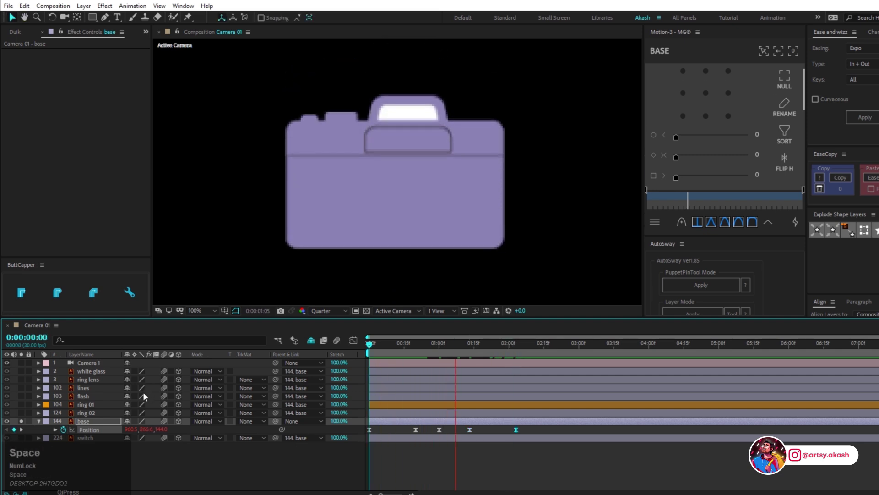
pyautogui.moveTo(435, 356); pyautogui.dragTo(402, 352)
pyautogui.press('space')
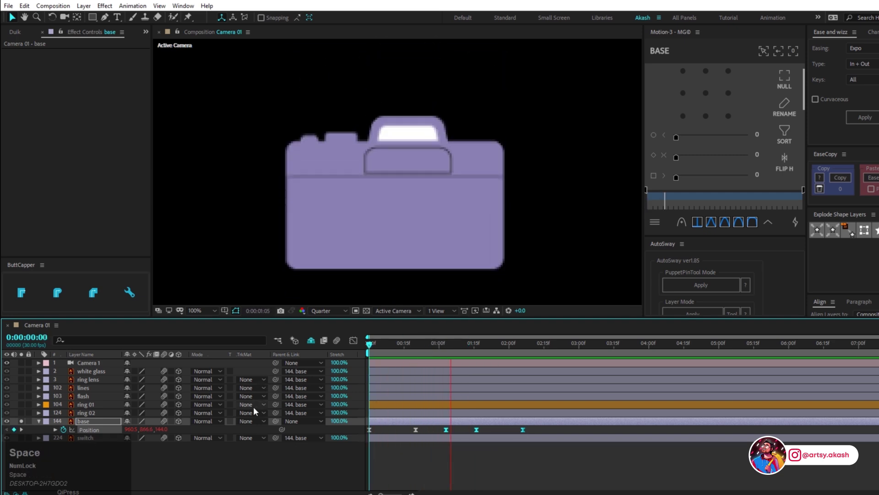
pyautogui.moveTo(388, 351); pyautogui.dragTo(355, 345)
pyautogui.press('space')
pyautogui.moveTo(382, 350); pyautogui.dragTo(94, 429)
pyautogui.press('shift+s')
# Step: Add Scale keyframes on the body matching the bounce and adjust the landing squash amount
pyautogui.click(64, 442)
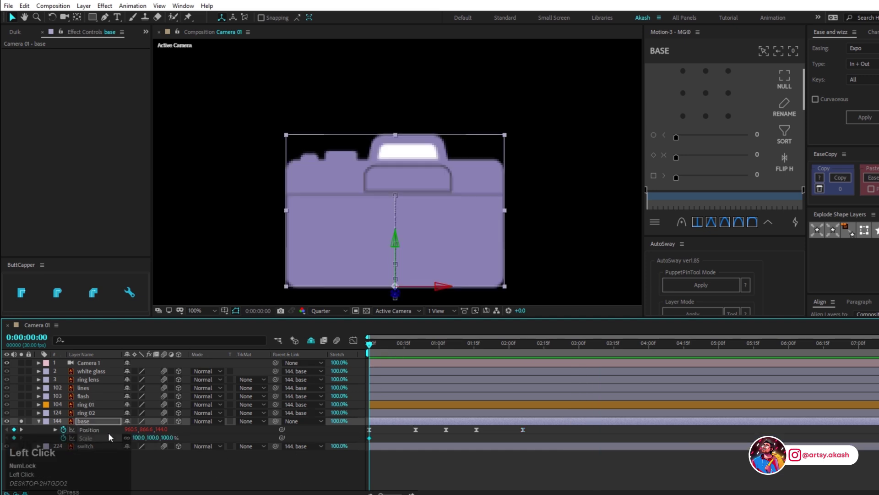
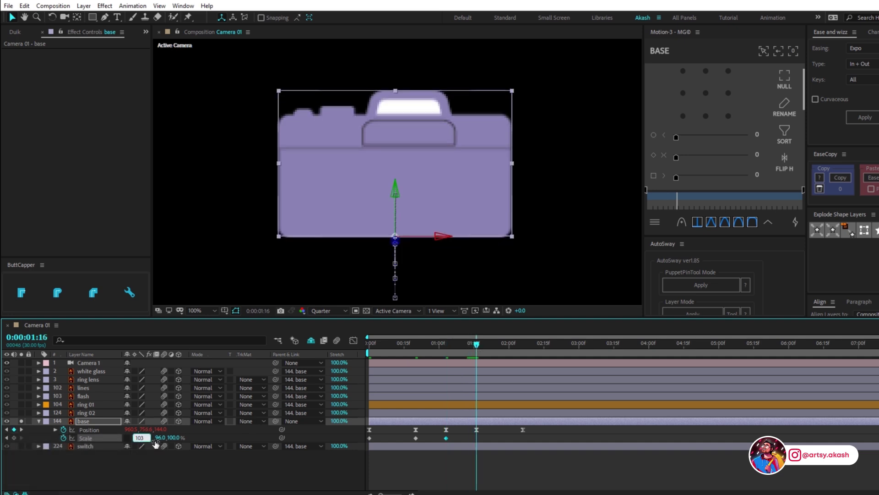
pyautogui.moveTo(147, 440); pyautogui.dragTo(161, 440)
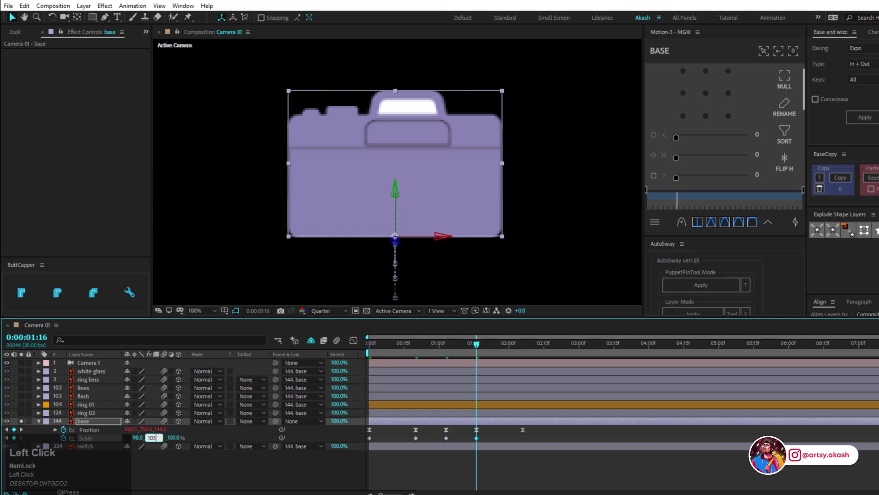
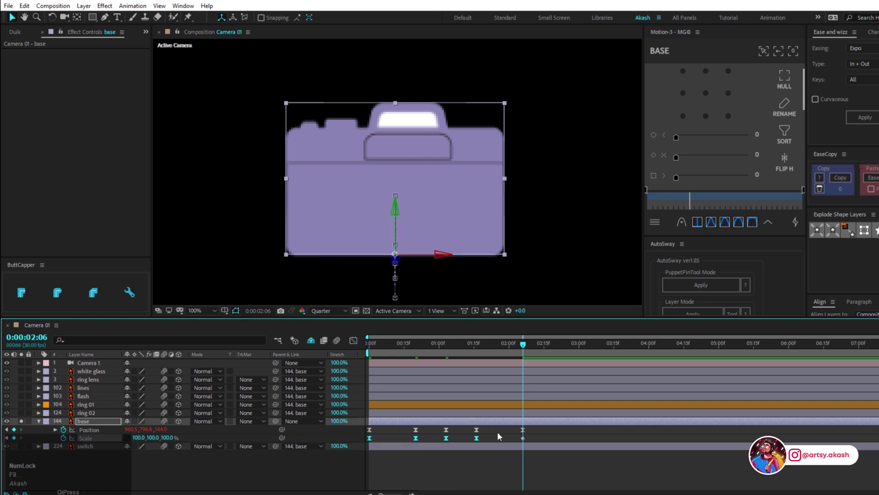
# Step: Shift the Scale keys a few frames after the Position keys and preview at 50% zoom
pyautogui.moveTo(537, 434); pyautogui.dragTo(379, 442)
pyautogui.press('space')
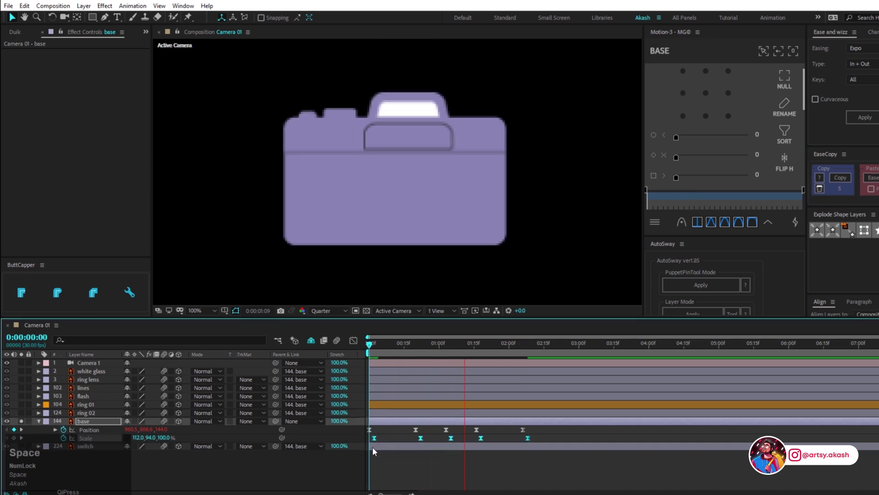
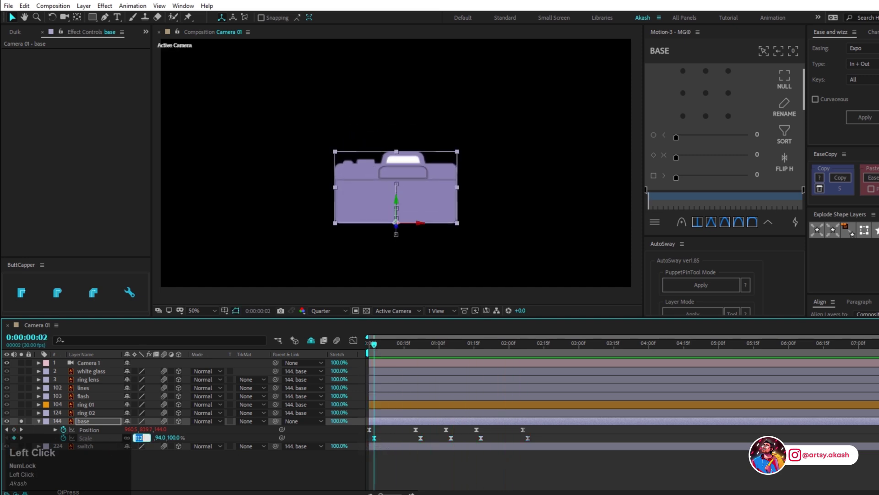
pyautogui.press('Return')
pyautogui.press('space')
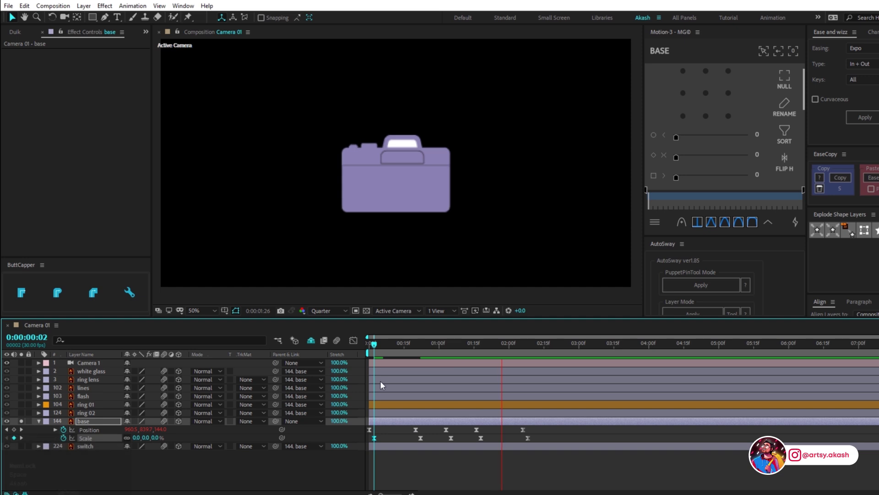
pyautogui.click(387, 350)
pyautogui.press('space')
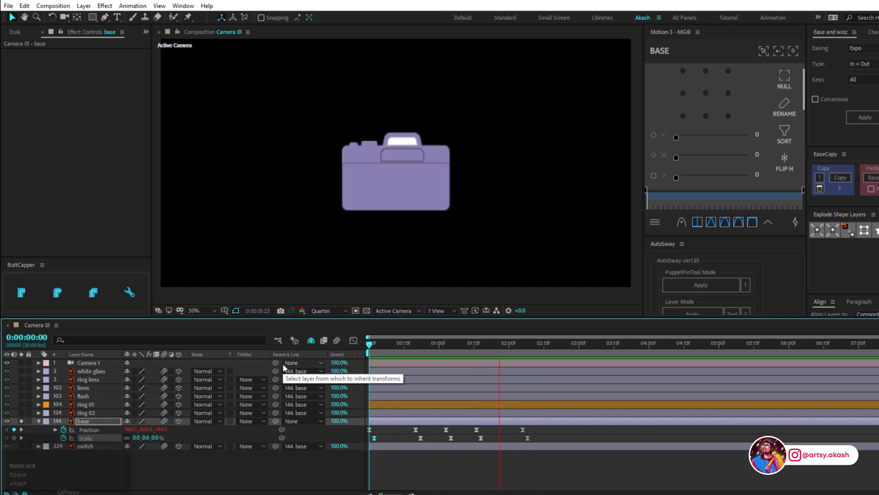
pyautogui.press('space')
# Step: Add extra transform keyframes on the base layer for a rebound and Easy Ease them
pyautogui.moveTo(387, 349); pyautogui.dragTo(459, 348)
pyautogui.moveTo(394, 345); pyautogui.dragTo(56, 431)
pyautogui.press('shift+r')
pyautogui.moveTo(65, 467); pyautogui.dragTo(131, 466)
pyautogui.press('Return')
pyautogui.click(413, 347)
pyautogui.press('space')
pyautogui.moveTo(417, 352); pyautogui.dragTo(424, 466)
pyautogui.moveTo(424, 466); pyautogui.dragTo(370, 476)
pyautogui.press('F9')
pyautogui.click(385, 351)
pyautogui.press('space')
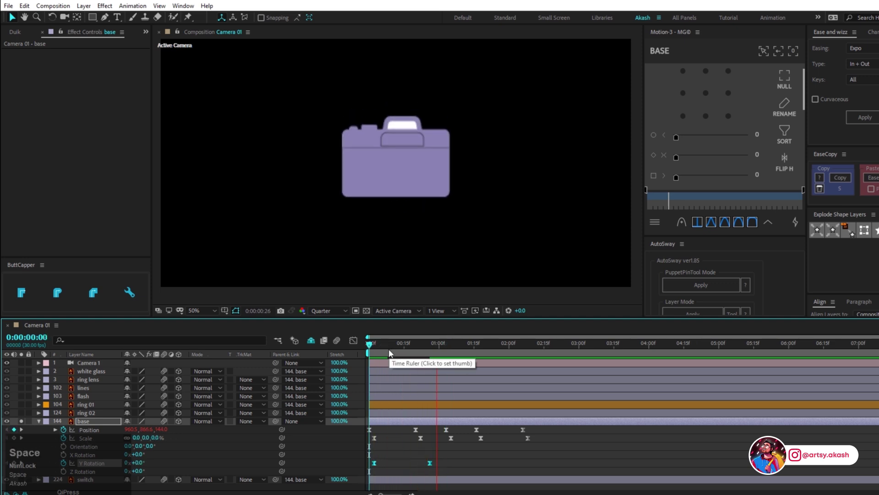
# Step: Add and adjust further motion keyframes on the body, easing the new keys
pyautogui.moveTo(393, 352); pyautogui.dragTo(354, 344)
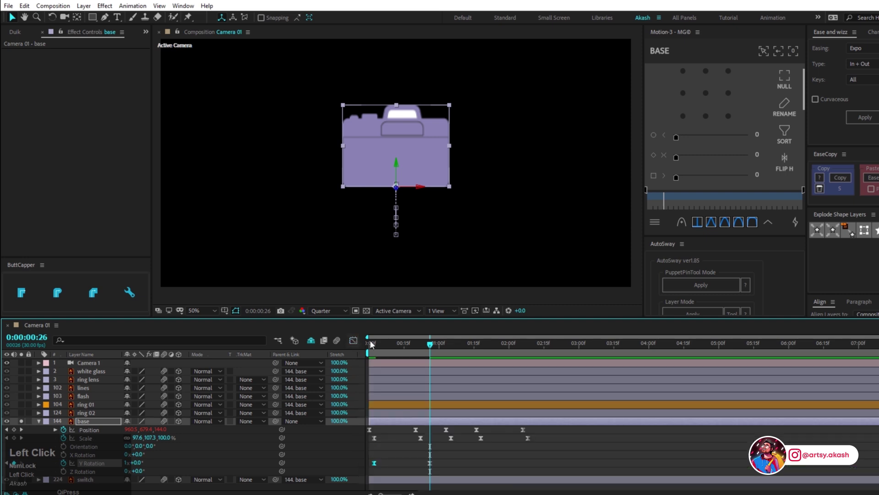
pyautogui.press('space')
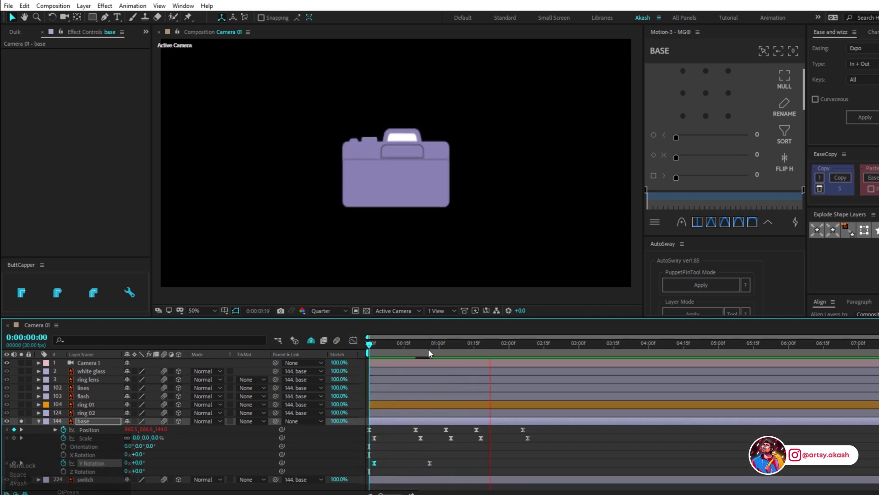
pyautogui.moveTo(430, 349); pyautogui.dragTo(146, 458)
pyautogui.moveTo(146, 458); pyautogui.dragTo(147, 456)
pyautogui.moveTo(147, 456); pyautogui.dragTo(499, 349)
pyautogui.moveTo(499, 350); pyautogui.dragTo(146, 455)
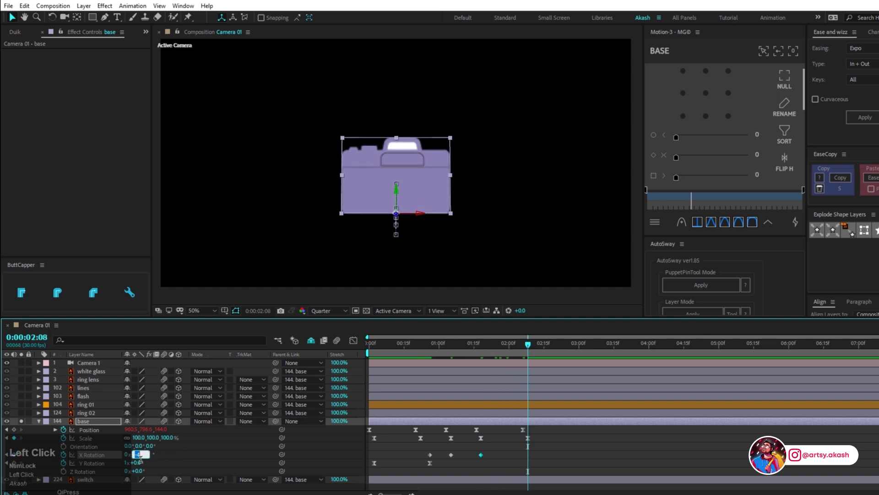
pyautogui.press('Return')
pyautogui.click(504, 458)
pyautogui.press('F9')
# Step: Fine-tune the bounce keyframe timing with repeated previews until the rebound feels soft
pyautogui.moveTo(436, 354); pyautogui.dragTo(458, 455)
pyautogui.scroll(3)
pyautogui.moveTo(449, 430); pyautogui.dragTo(422, 352)
pyautogui.press('space')
pyautogui.moveTo(416, 357); pyautogui.dragTo(358, 340)
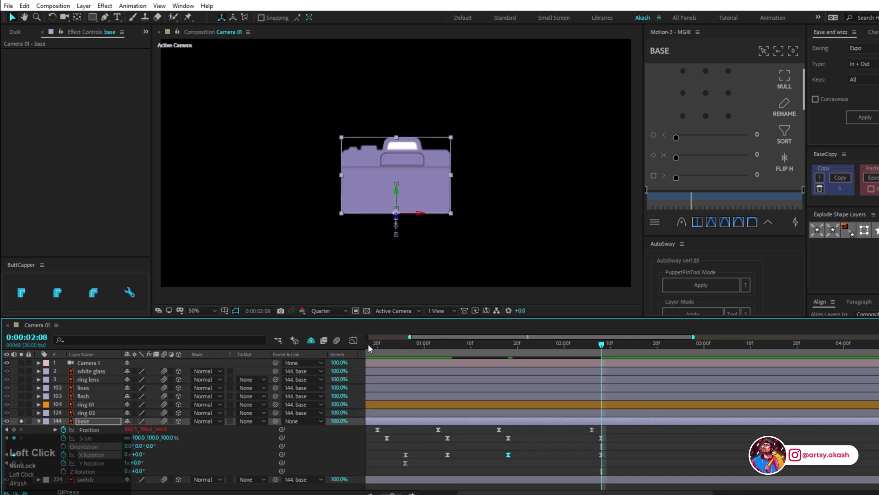
pyautogui.press('space')
pyautogui.scroll(-3)
pyautogui.moveTo(428, 350); pyautogui.dragTo(540, 458)
pyautogui.moveTo(540, 458); pyautogui.dragTo(412, 349)
pyautogui.press('space')
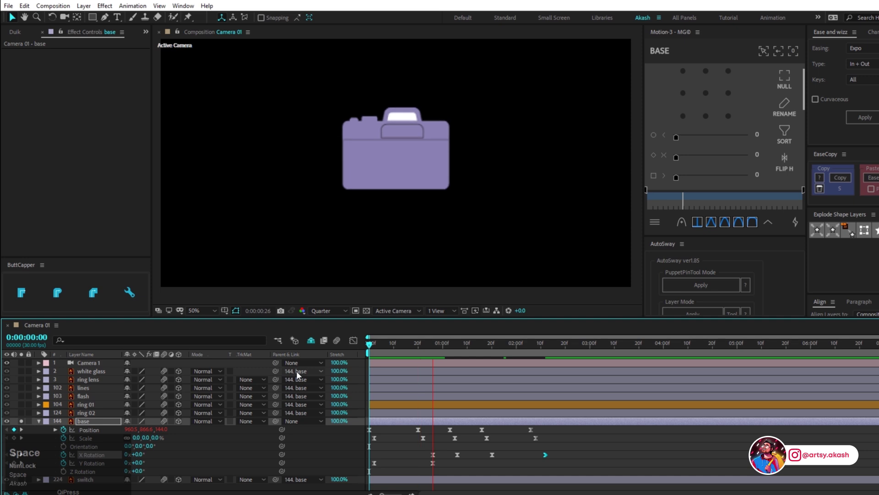
# Step: Unsolo the base layer and select the ring lens layer for a Z Rotation expression
pyautogui.moveTo(403, 347); pyautogui.dragTo(40, 421)
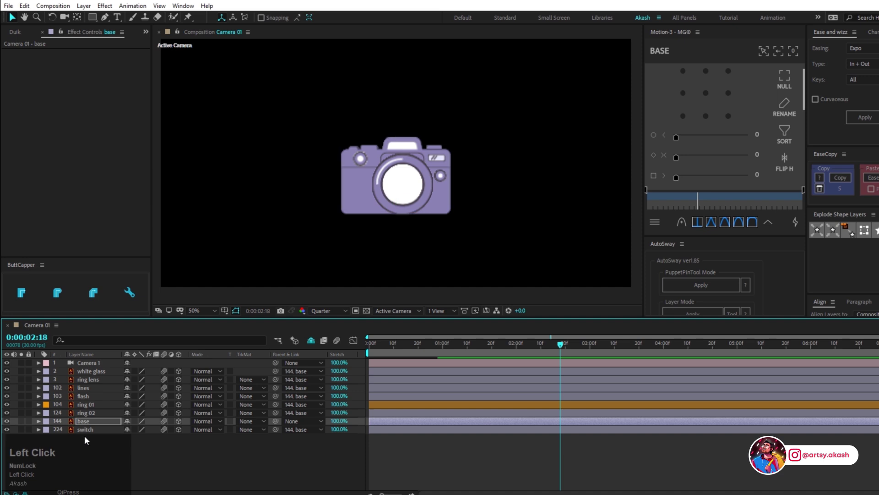
pyautogui.scroll(3)
pyautogui.click(22, 384)
# Step: Add a wiggle(2,5) expression to the ring lens Z Rotation, fixing the 'wigglr' typo
pyautogui.press('r')
pyautogui.click(67, 414)
pyautogui.write('wigglr')
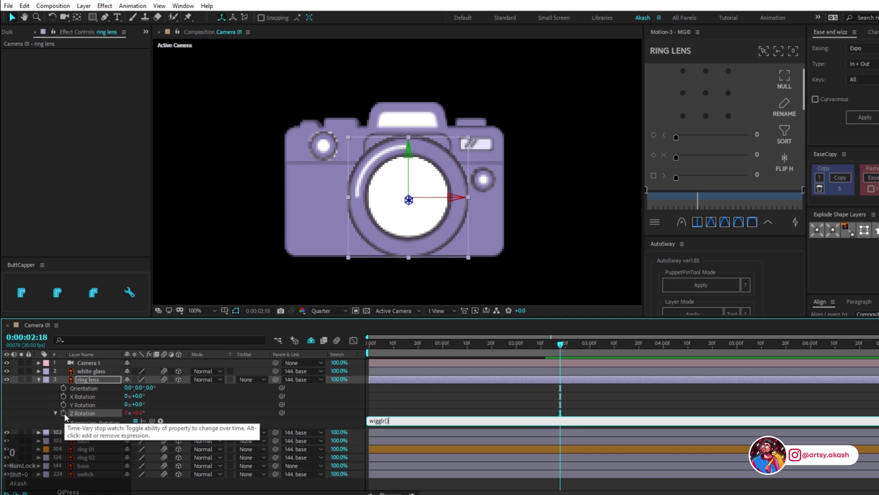
pyautogui.press('Left')
pyautogui.press('e')
pyautogui.press('Right')
pyautogui.press('Up')
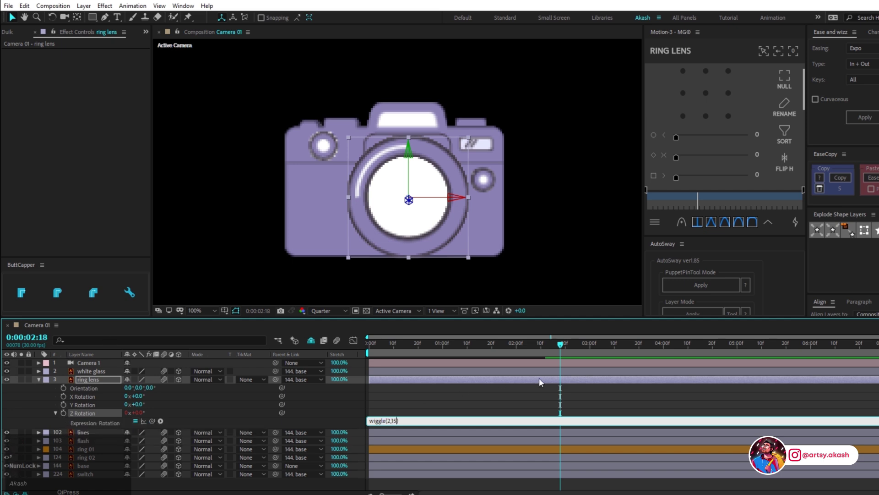
pyautogui.click(562, 352)
# Step: Solo the lens ring, raise its wiggle amount to 45 and preview the stronger wobble
pyautogui.press('space')
pyautogui.click(25, 380)
pyautogui.press('space')
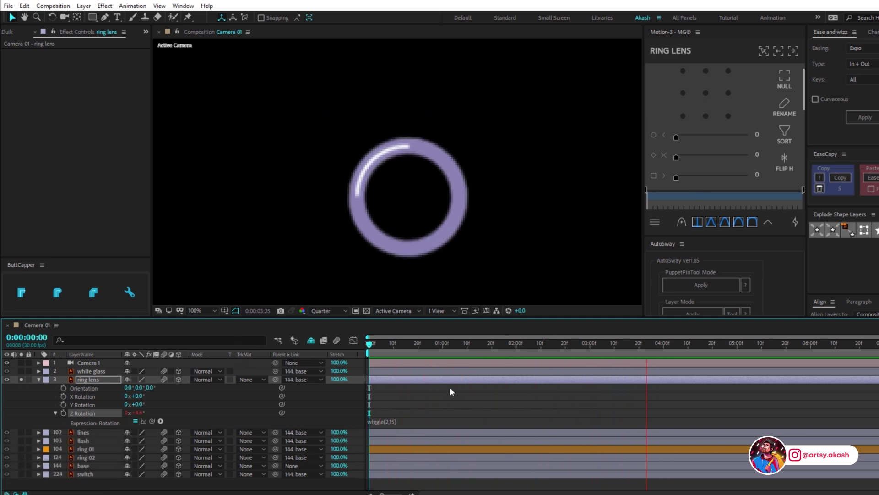
pyautogui.press('space')
pyautogui.click(399, 423)
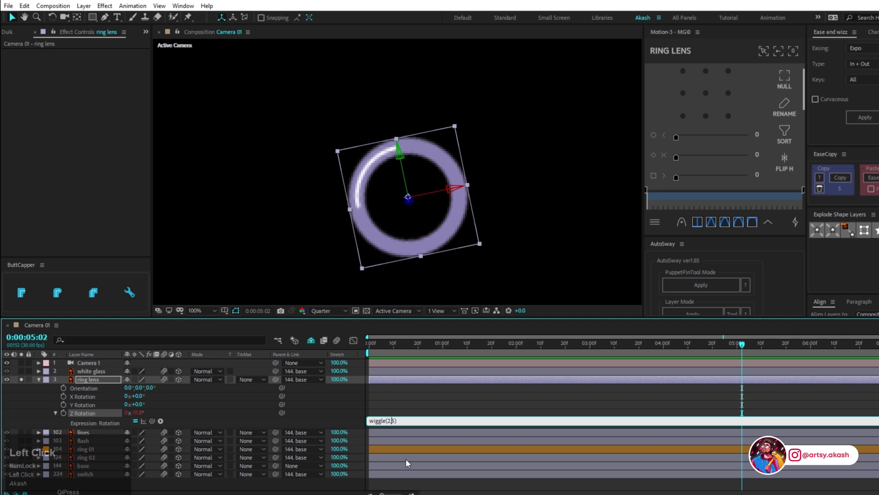
pyautogui.click(373, 351)
pyautogui.press('space')
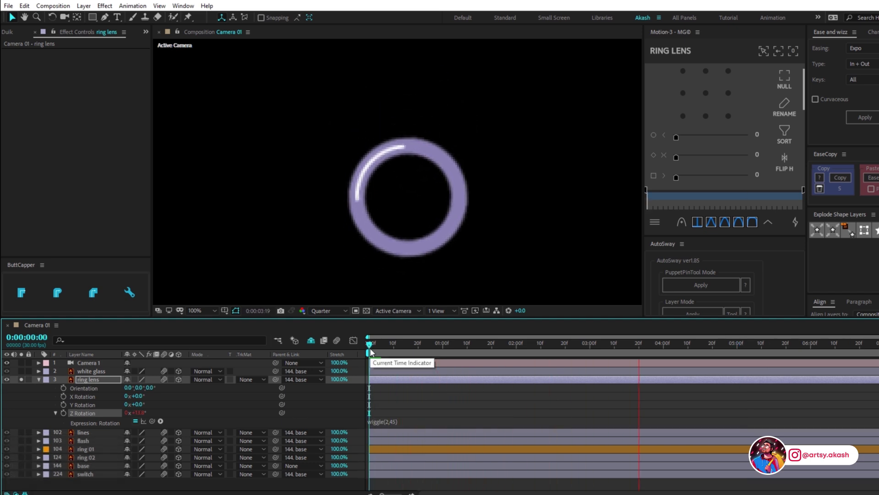
pyautogui.press('space')
# Step: Return to the start, collapse the lens ring properties and select the flash layer
pyautogui.click(386, 349)
pyautogui.press('ctrl+c')
pyautogui.scroll(3)
pyautogui.click(38, 386)
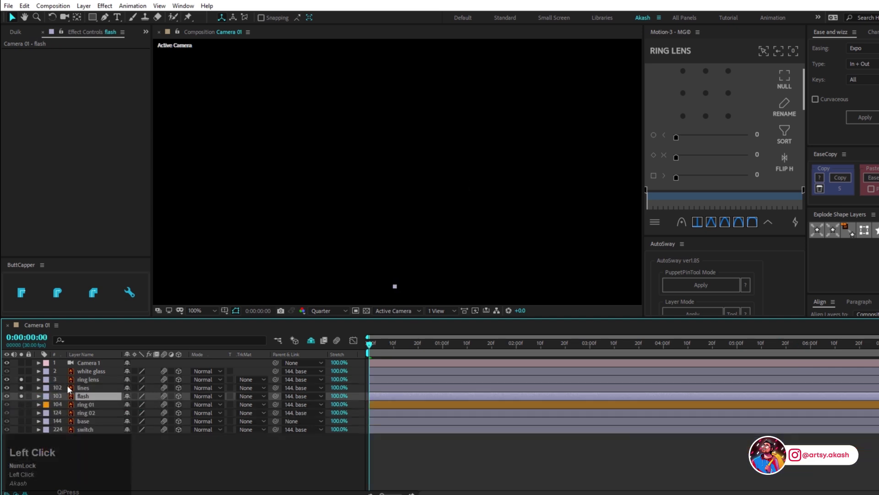
# Step: Parent the lines layer to flash with a position wiggle expression and scrub to check the jitter
pyautogui.scroll(-3)
pyautogui.click(391, 349)
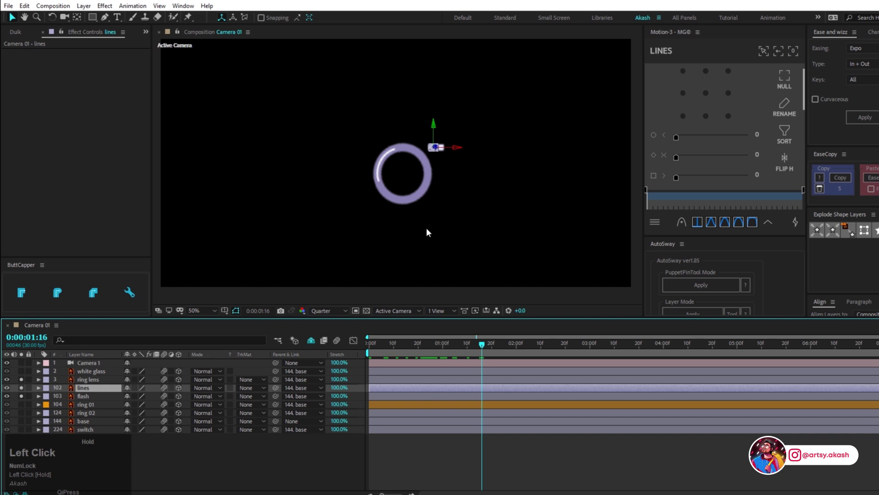
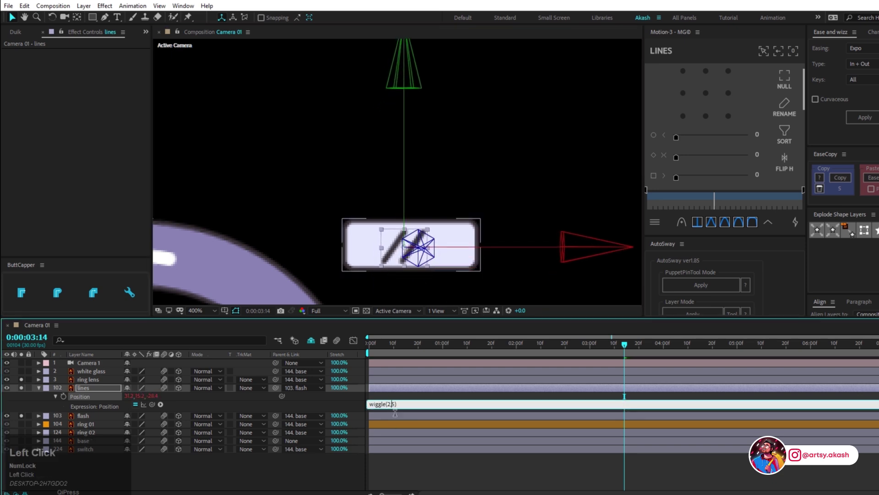
pyautogui.press('space')
pyautogui.scroll(-3)
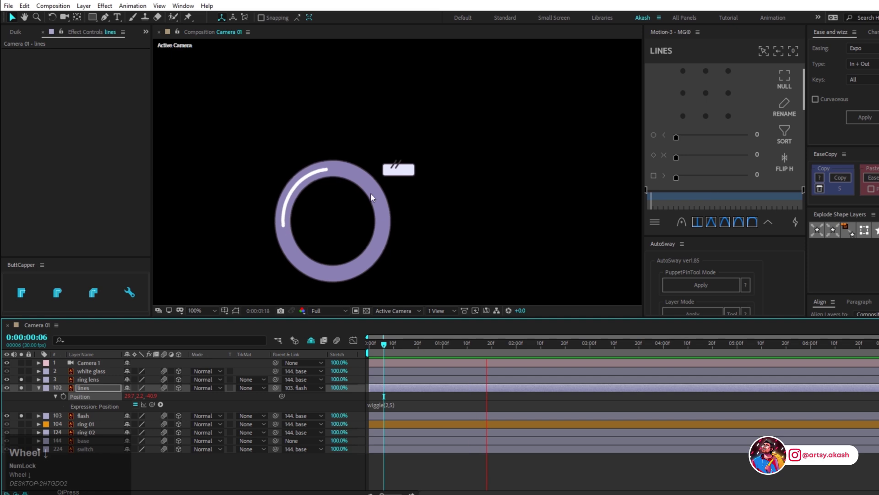
pyautogui.press('space')
pyautogui.moveTo(405, 198); pyautogui.dragTo(436, 196)
pyautogui.press('space')
# Step: Edit the lines position expression to a gentler wiggle(2,2) and preview it
pyautogui.click(392, 196)
pyautogui.press('Right')
pyautogui.click(422, 357)
pyautogui.press('space')
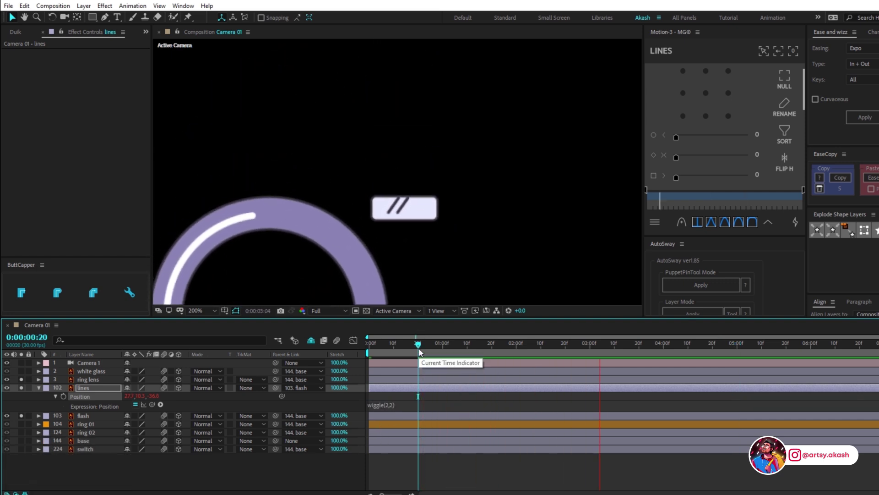
pyautogui.press('space')
pyautogui.press('Down')
pyautogui.press('Up')
pyautogui.press('Down')
pyautogui.press('space')
# Step: Play the lines animation from the first frame a couple of times and scrub through to verify
pyautogui.click(435, 197)
pyautogui.press('space')
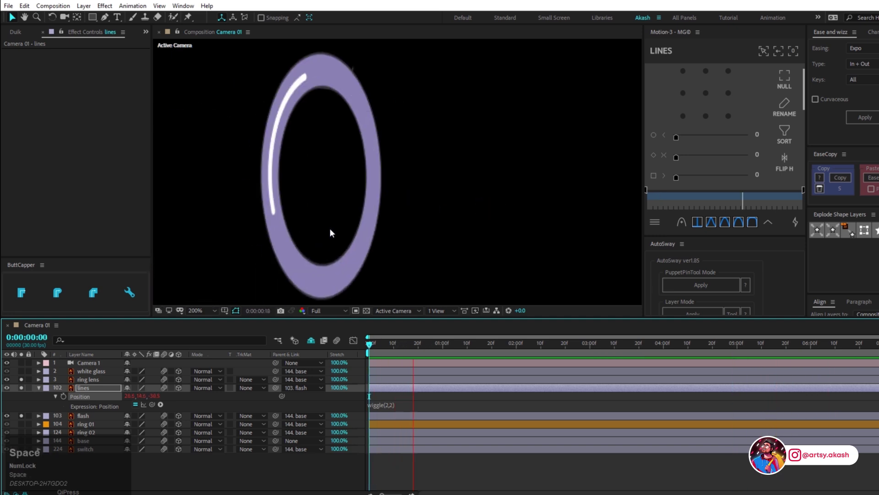
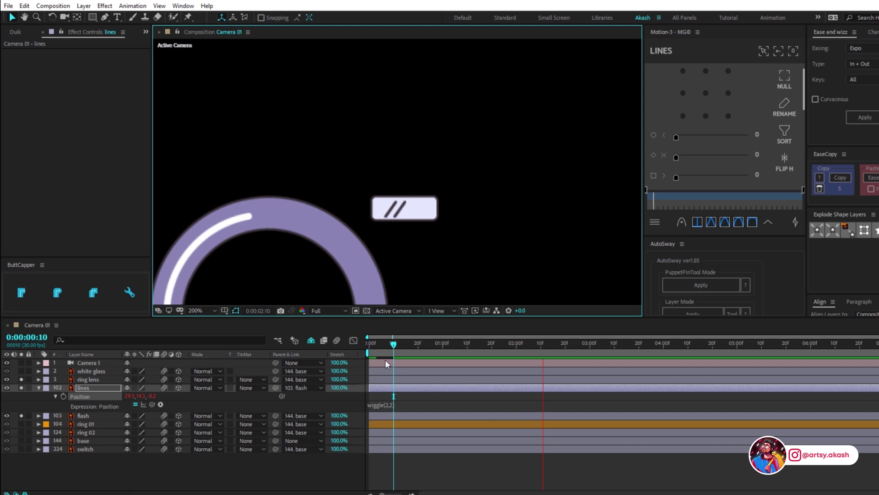
pyautogui.click(382, 352)
pyautogui.press('space')
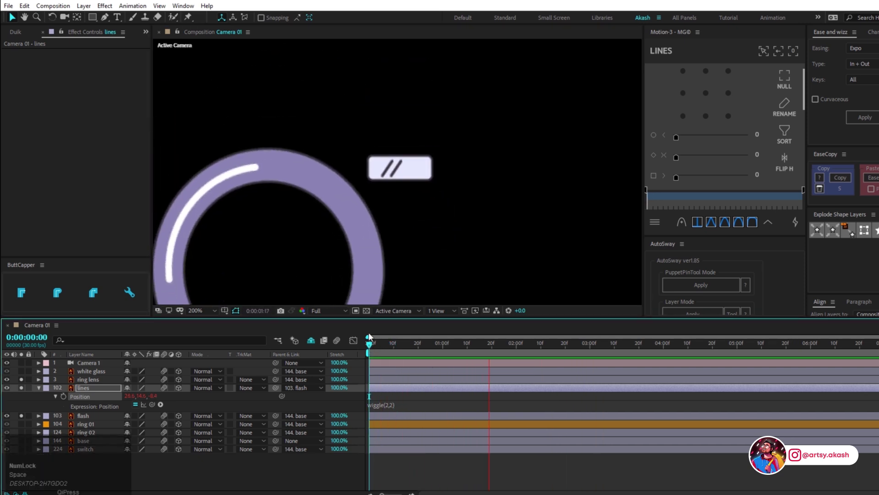
pyautogui.scroll(-3)
pyautogui.moveTo(393, 350); pyautogui.dragTo(428, 481)
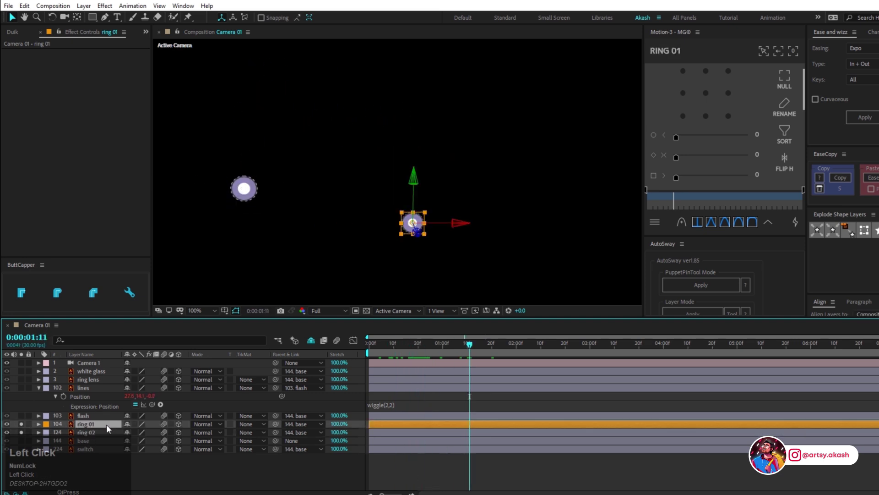
# Step: Add a time* spin expression to ring 01's Z Rotation and copy it
pyautogui.press('r')
pyautogui.click(65, 462)
pyautogui.write('time')
pyautogui.press('shift+8')
pyautogui.press('ctrl+a')
pyautogui.press('ctrl+c')
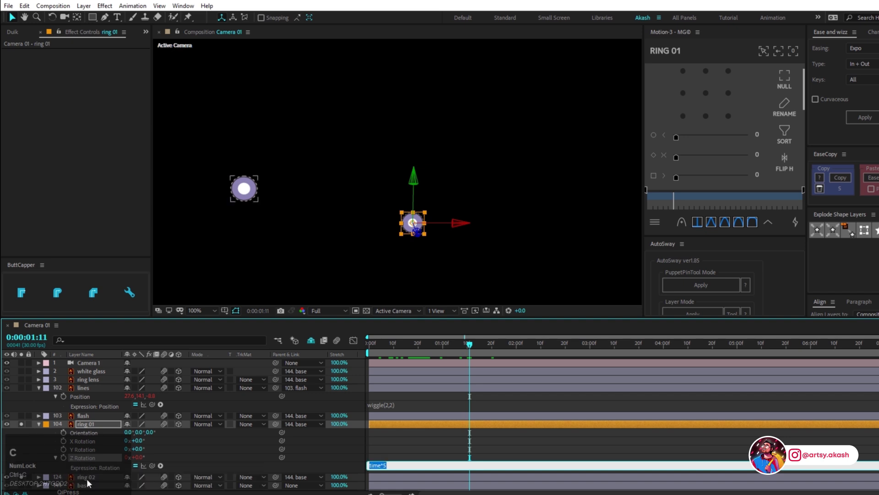
# Step: Paste the spin expression onto ring 02's Z Rotation, negate it so it spins the opposite way, and preview
pyautogui.click(91, 481)
pyautogui.scroll(-3)
pyautogui.press('r')
pyautogui.scroll(-3)
pyautogui.click(67, 474)
pyautogui.press('ctrl+v')
pyautogui.press('Left')
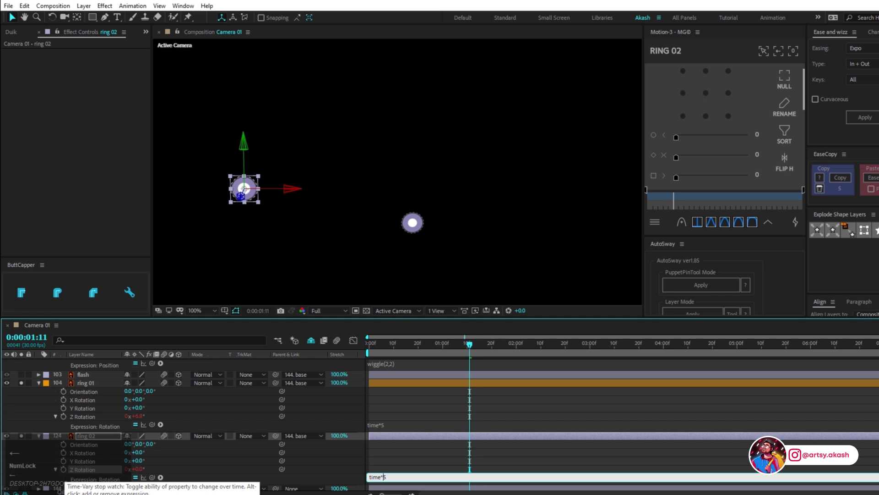
pyautogui.click(448, 349)
pyautogui.press('space')
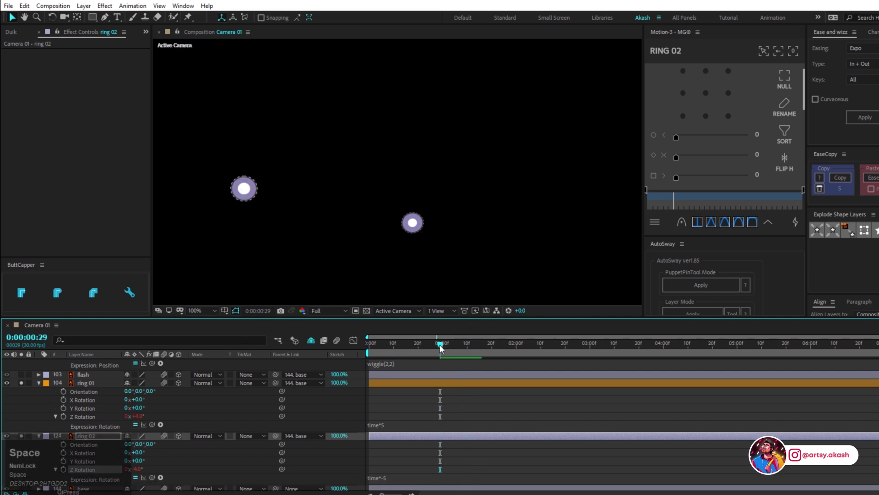
pyautogui.press('space')
# Step: Raise both rings' spin speed to 35 (time*35 and time*-35) and preview the faster spin
pyautogui.click(386, 425)
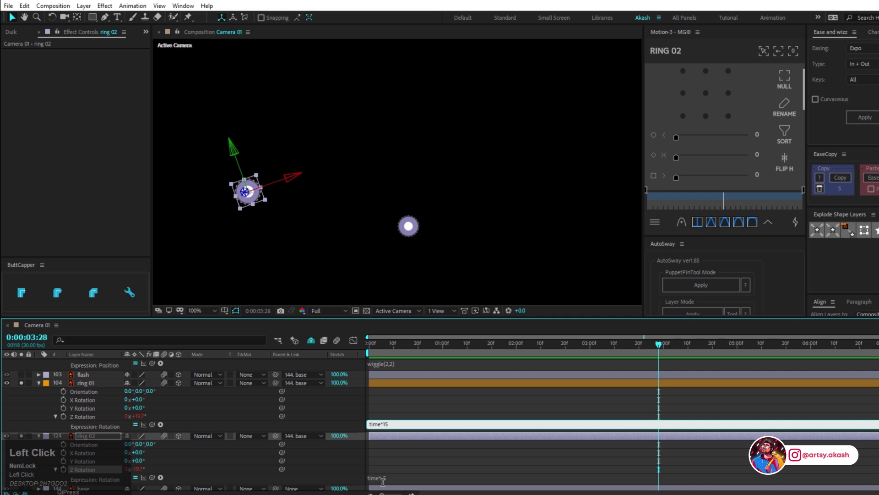
pyautogui.press('space')
pyautogui.click(458, 353)
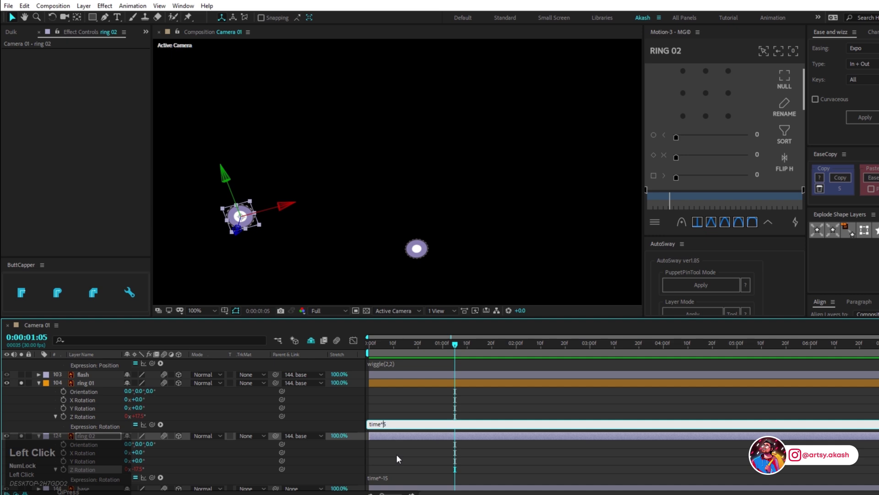
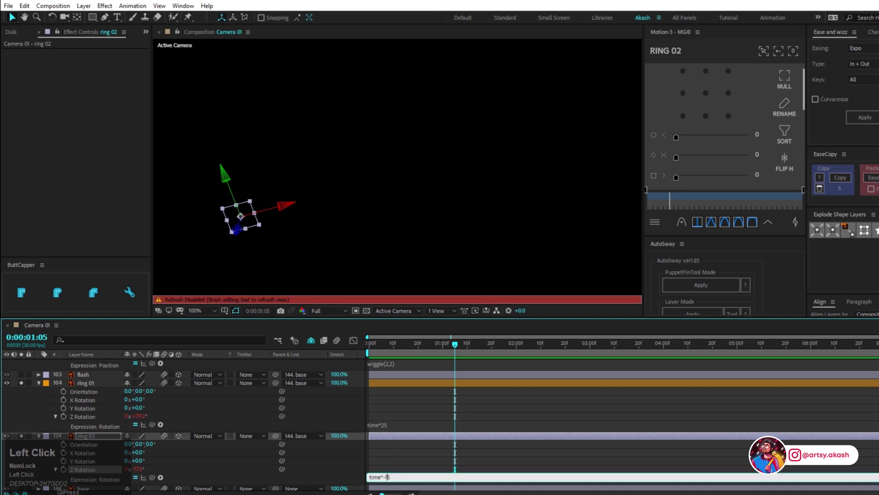
pyautogui.press('space')
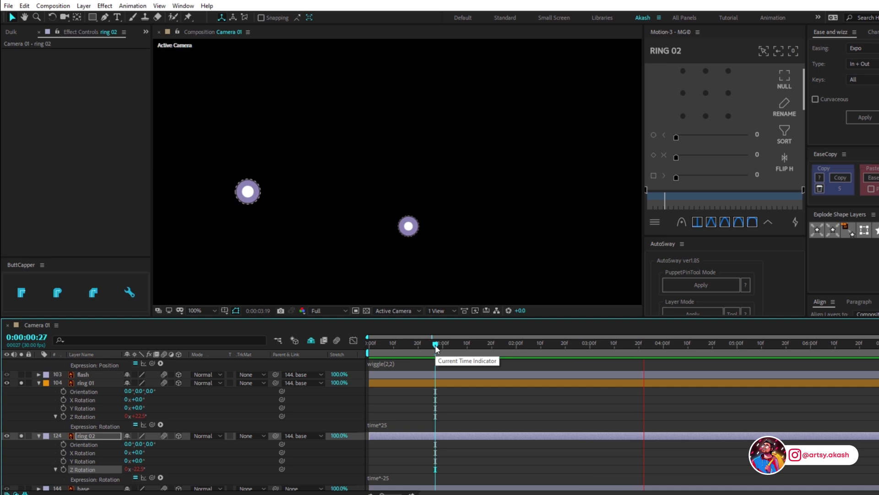
pyautogui.click(437, 350)
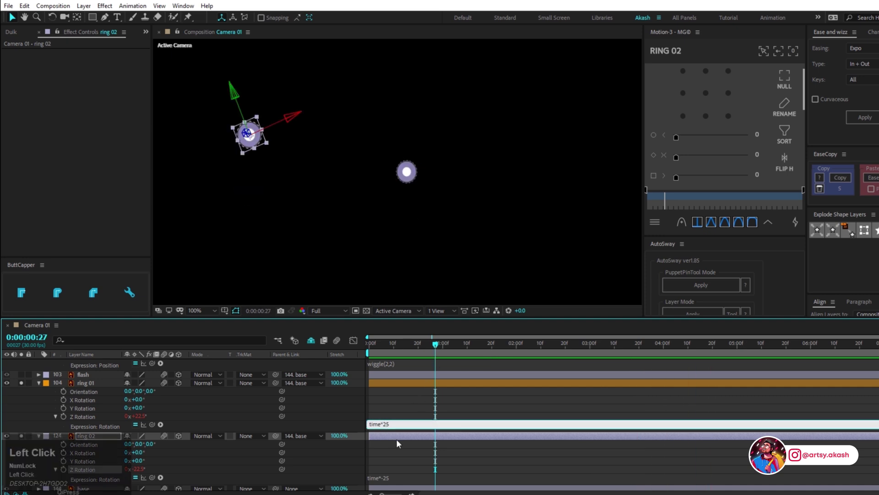
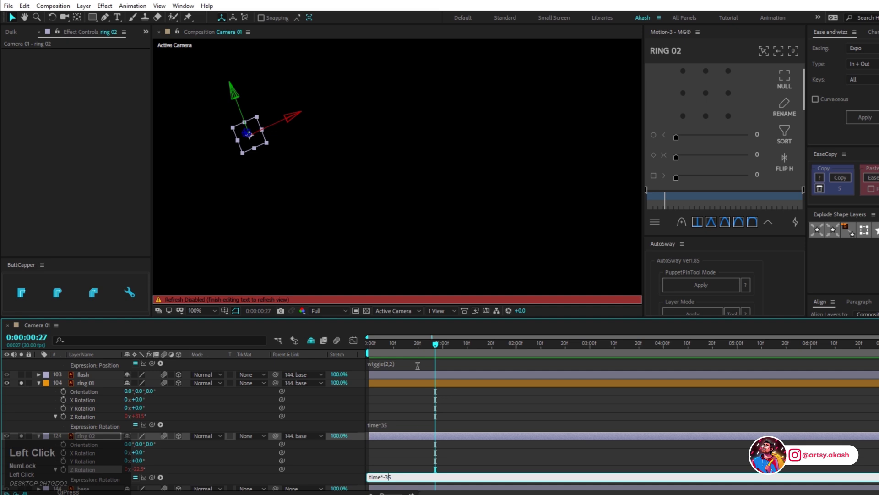
pyautogui.click(424, 351)
pyautogui.press('space')
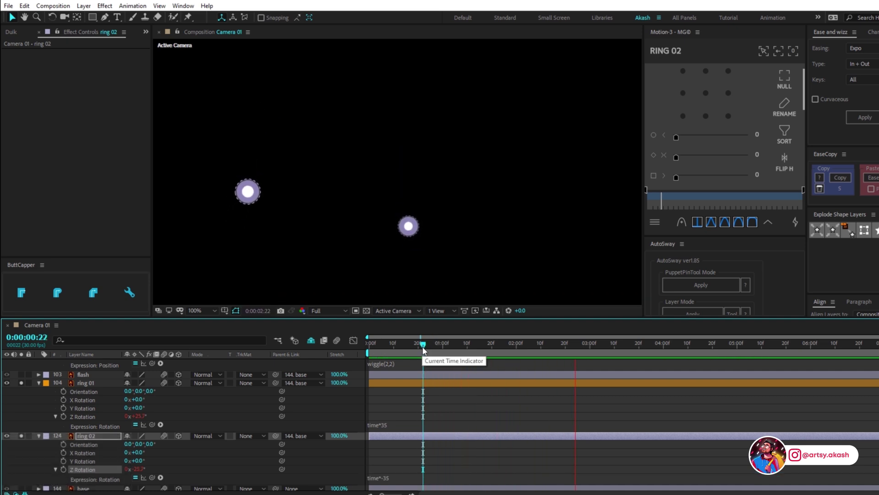
pyautogui.press('space')
# Step: Save the project, collapse the open layer properties and move to an early frame
pyautogui.press('ctrl+s')
pyautogui.press('ctrl+a')
pyautogui.moveTo(41, 389); pyautogui.dragTo(310, 162)
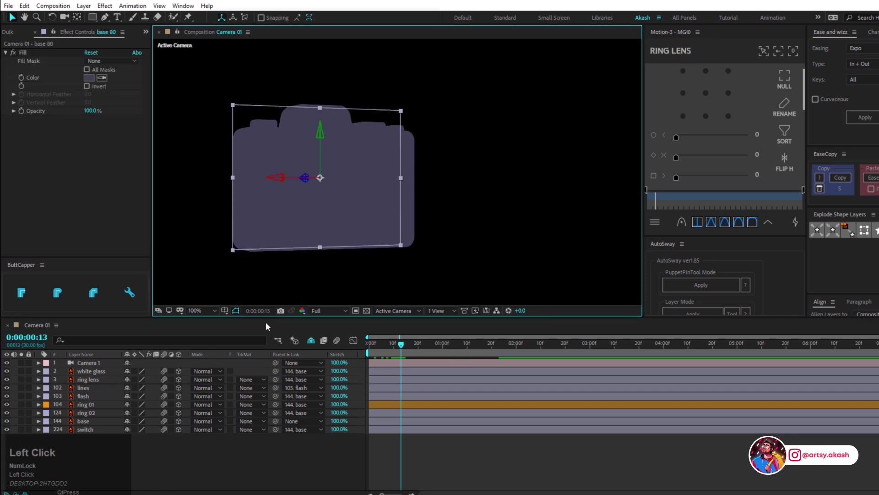
# Step: Inspect the camera body and base 2 layers, then play back the finished camera animation
pyautogui.click(318, 342)
pyautogui.scroll(-3)
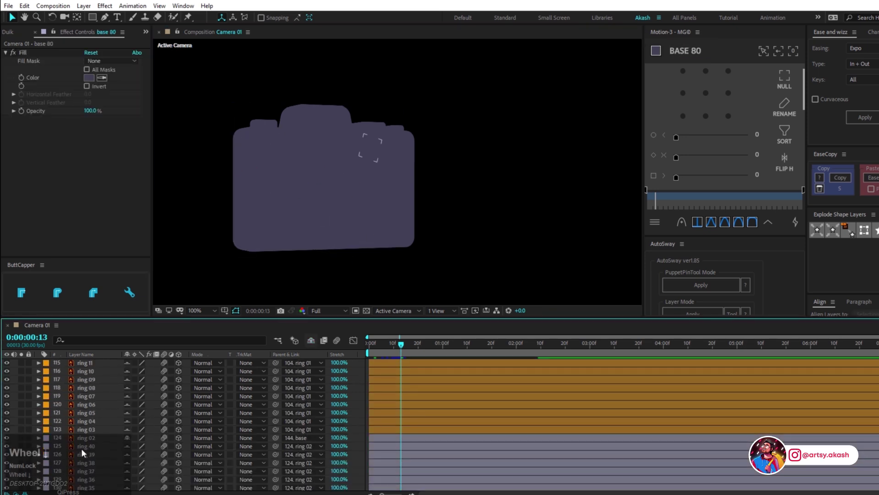
pyautogui.scroll(3)
pyautogui.click(94, 413)
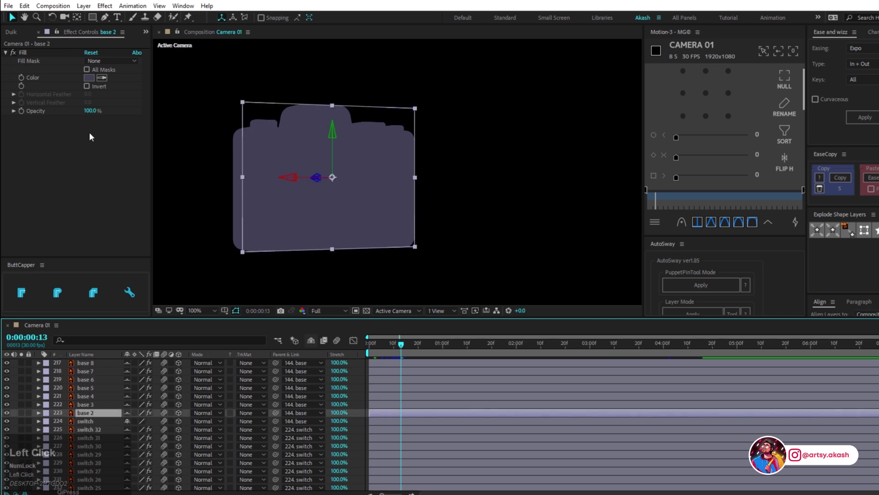
pyautogui.moveTo(92, 80); pyautogui.dragTo(372, 333)
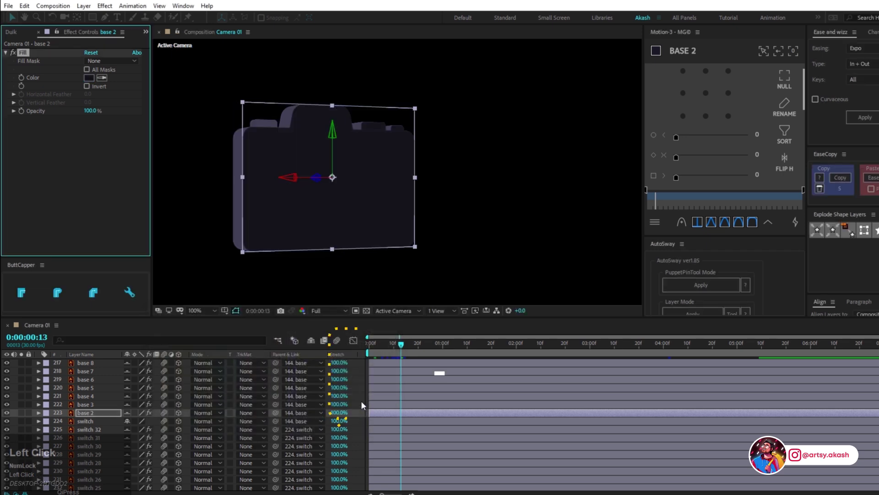
pyautogui.press('space')
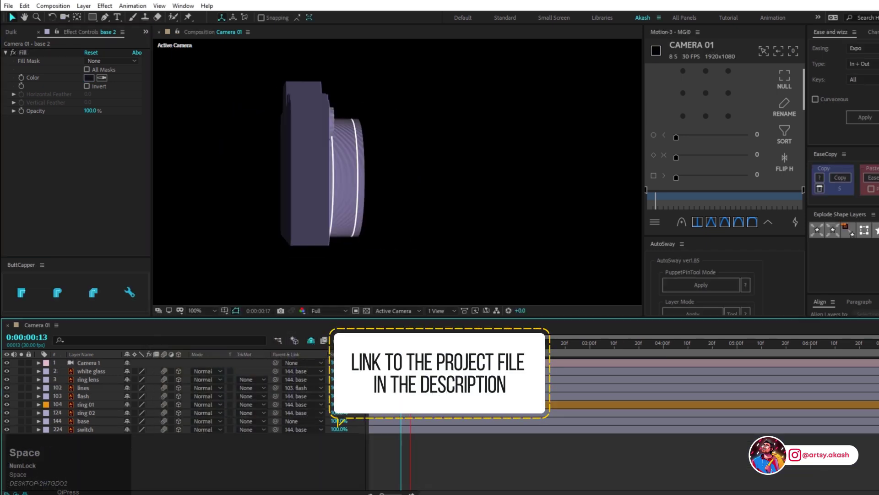